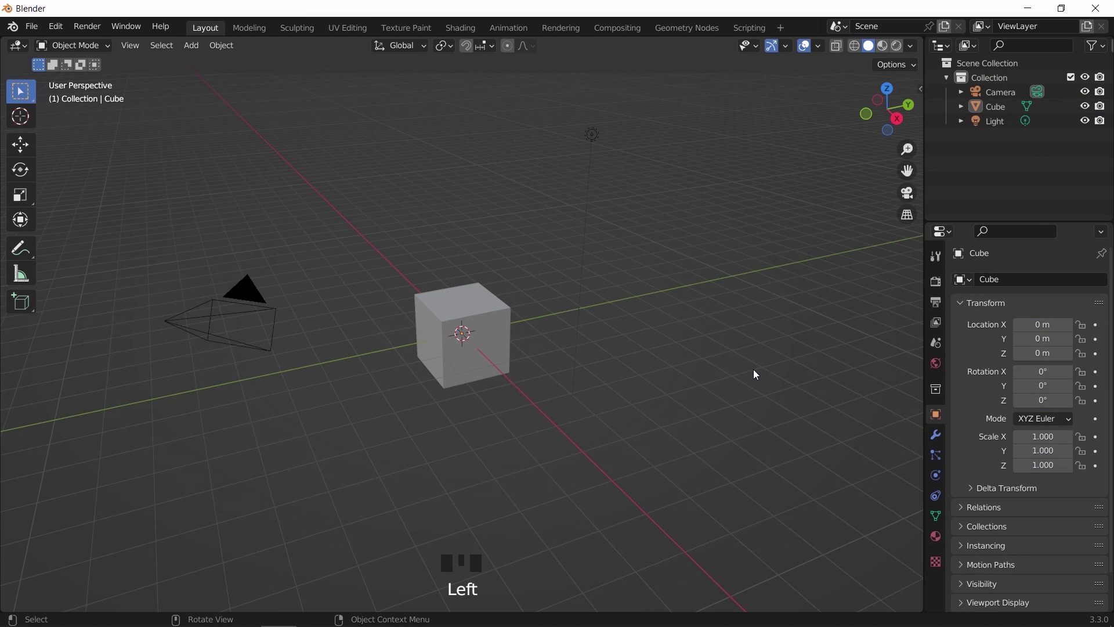
# Delete the default camera, cube and light and bring up the Add menu for a new mesh
pyautogui.press('x')
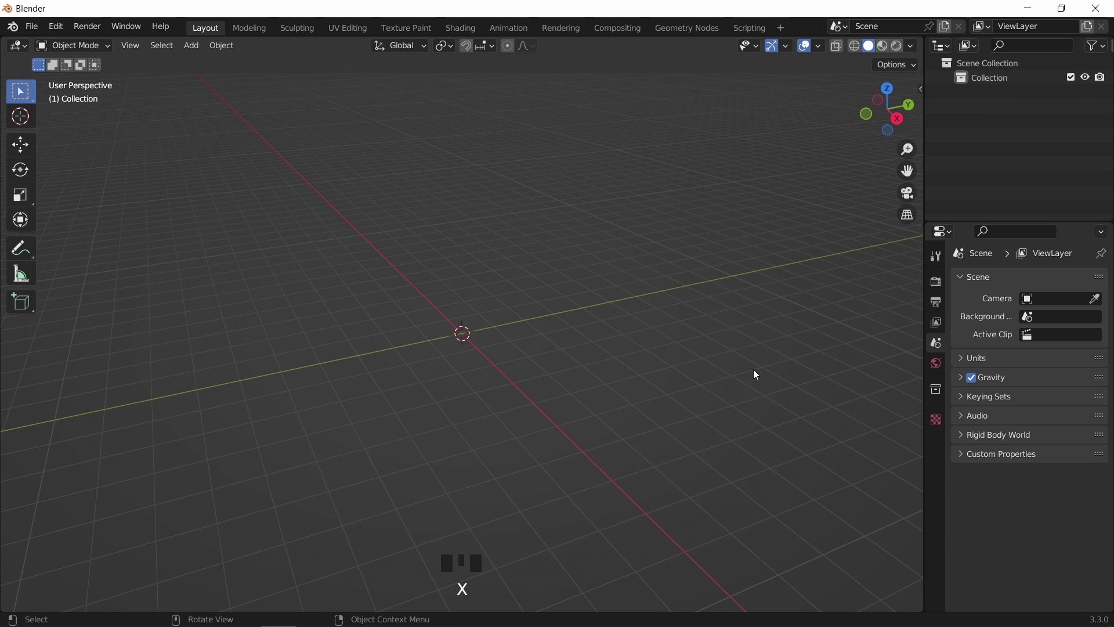
pyautogui.press('shift+a')
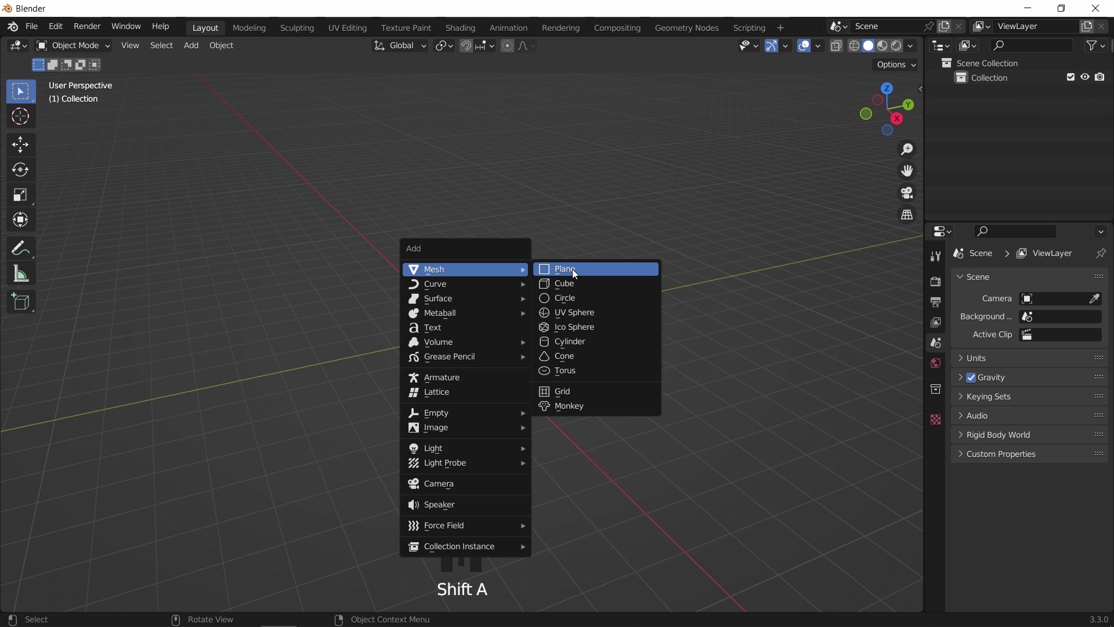
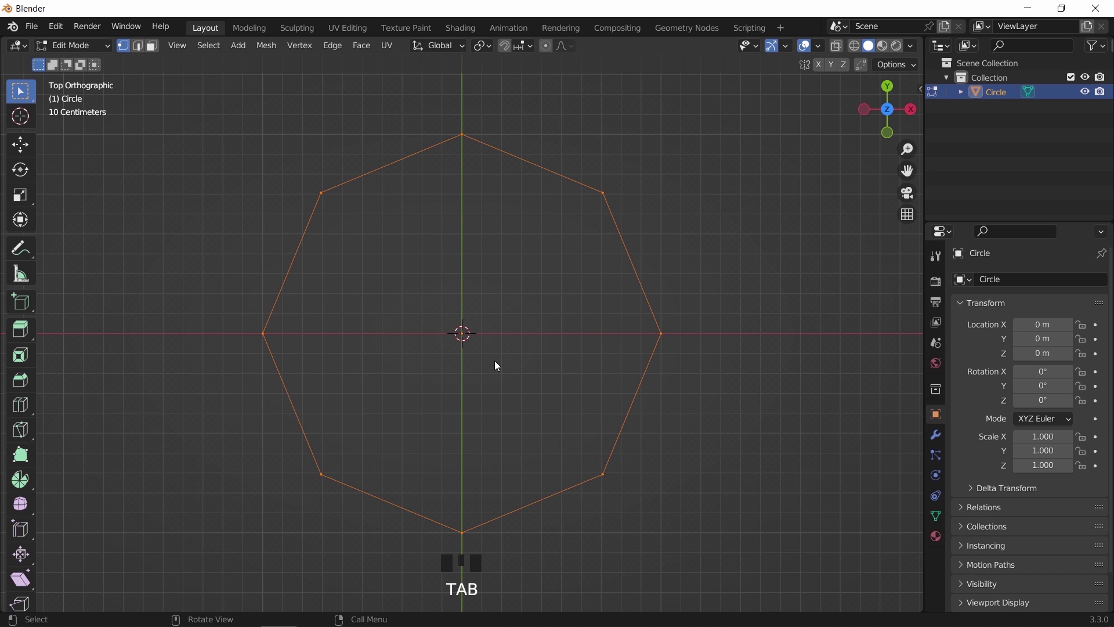
# Fill the eight-sided circle with a face and poke it into triangles from the centre
pyautogui.scroll(-3)
pyautogui.press('a')
pyautogui.press('f')
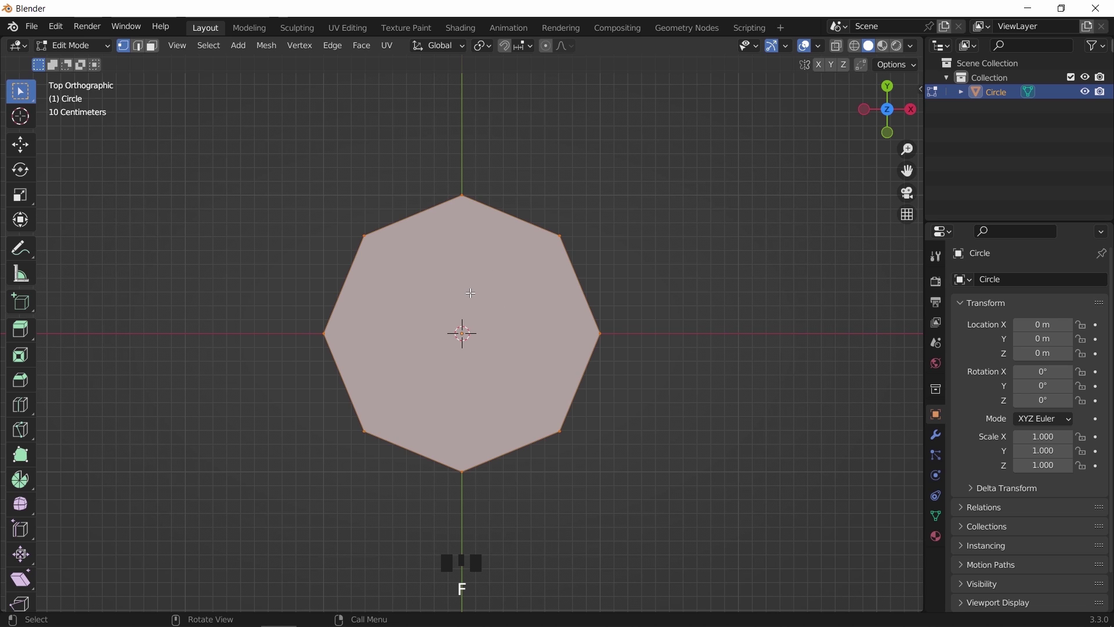
pyautogui.press('3')
pyautogui.moveTo(472, 289); pyautogui.dragTo(471, 346)
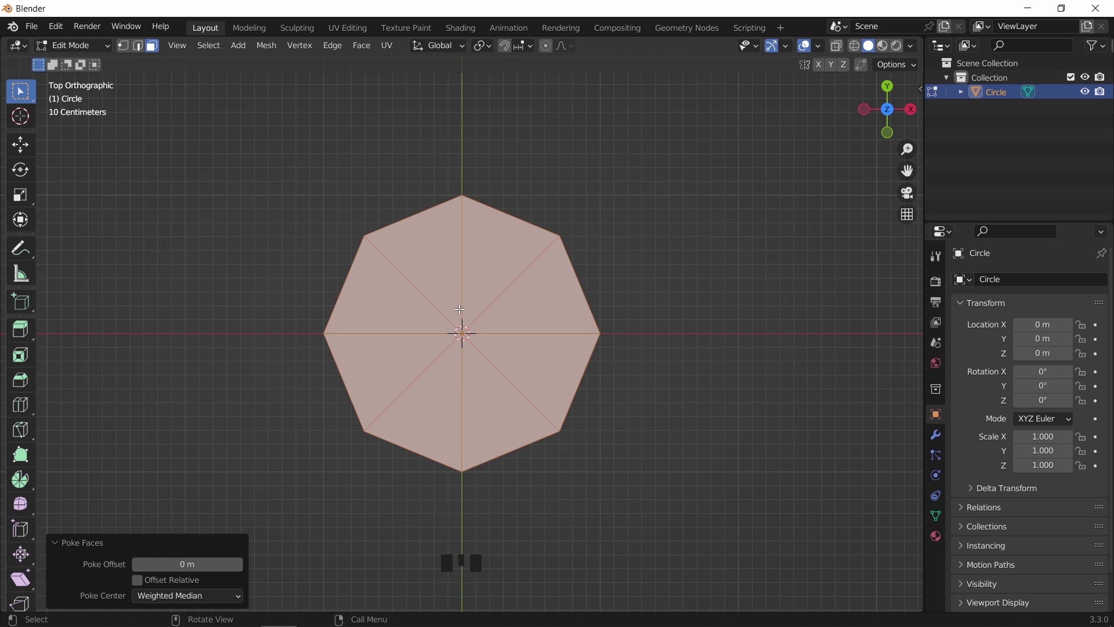
# Checker-select alternate rim vertices and raise them along Z into a pointed crown
pyautogui.moveTo(512, 396); pyautogui.dragTo(478, 338)
pyautogui.scroll(3)
pyautogui.press('1')
pyautogui.click(458, 324)
pyautogui.press('g')
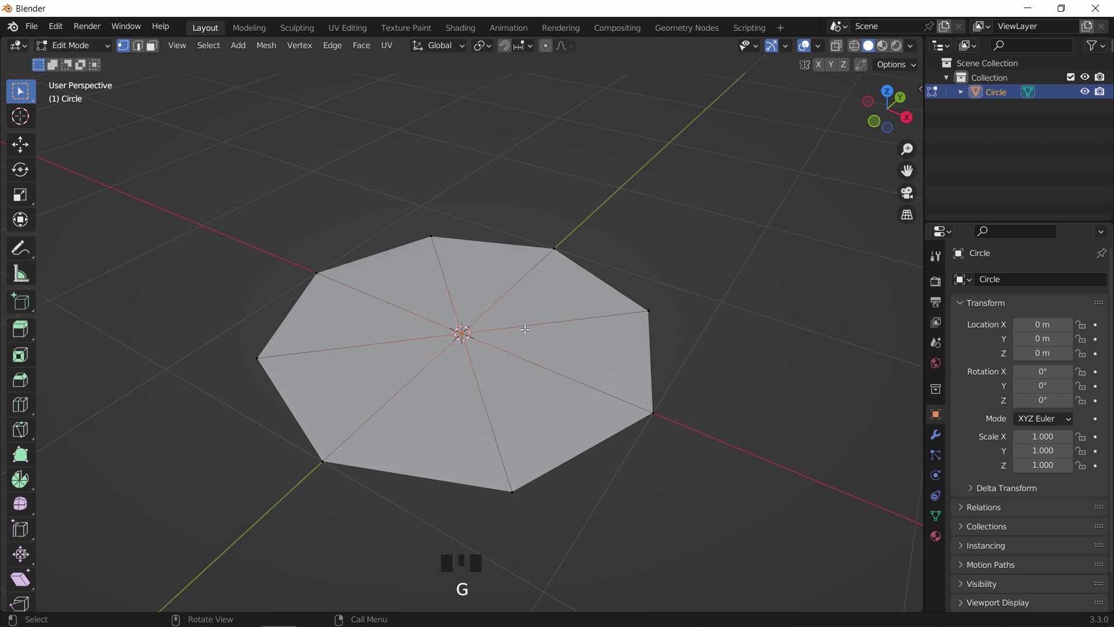
pyautogui.press('ctrl+r')
pyautogui.press('ctrl+i')
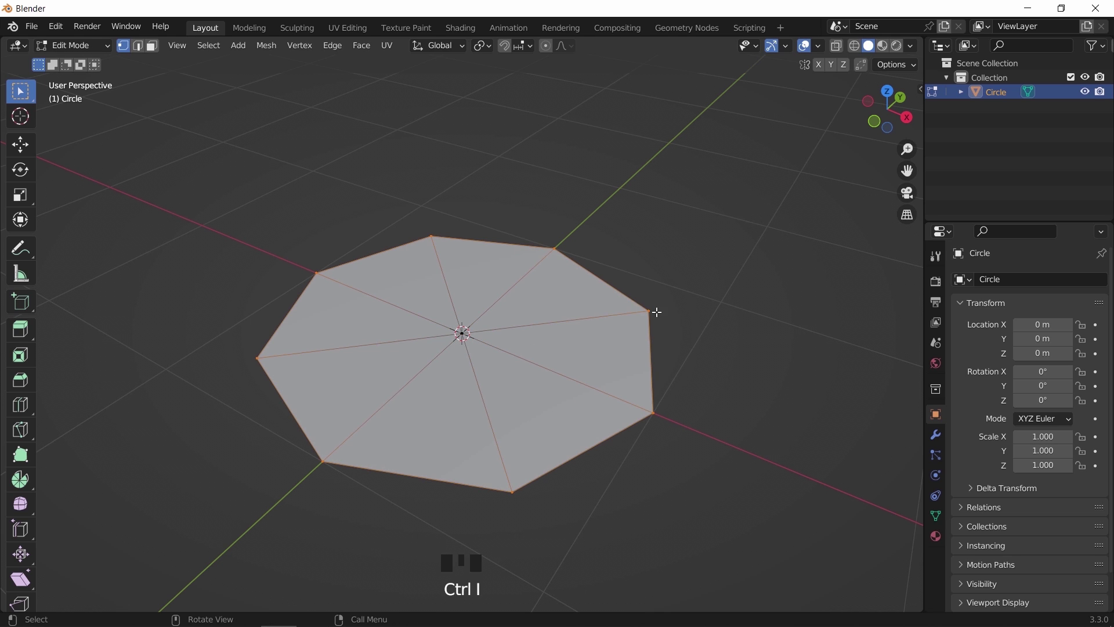
pyautogui.press('z')
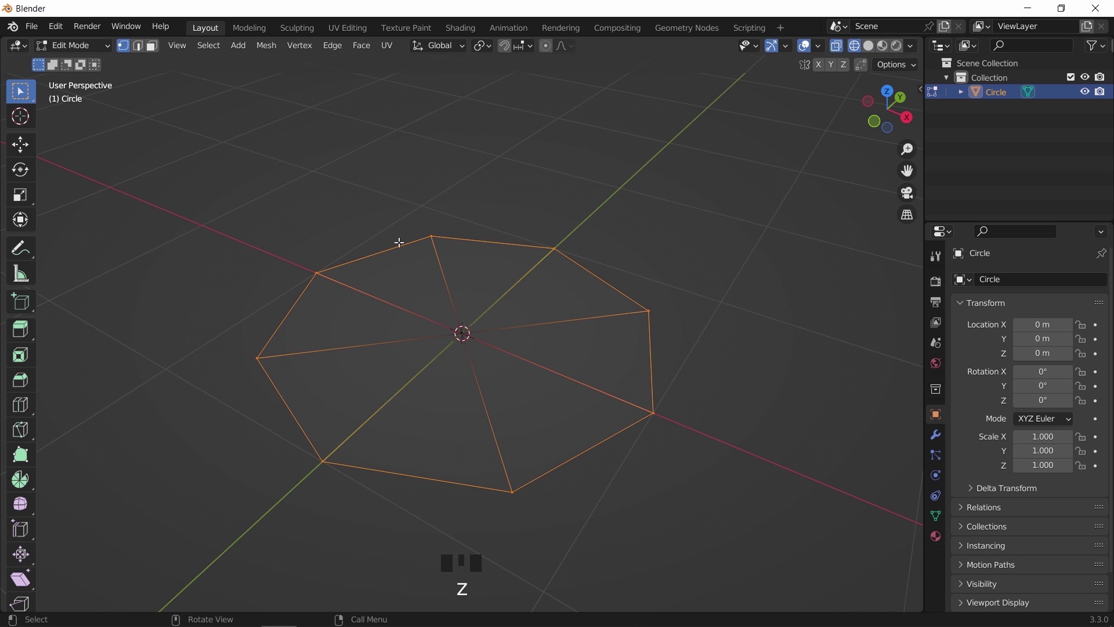
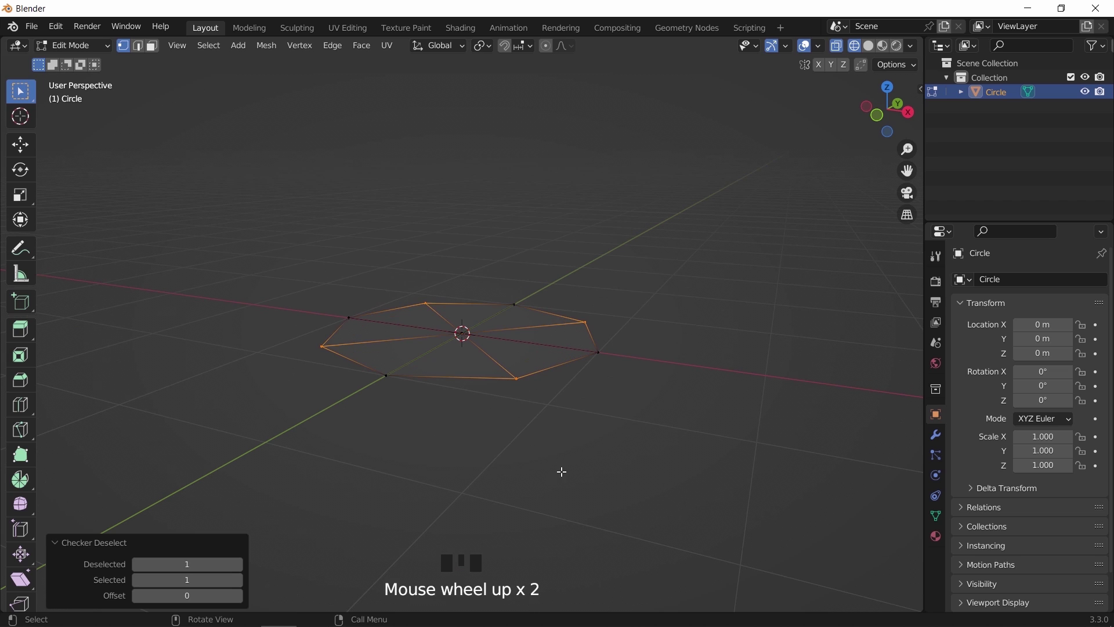
pyautogui.press('g')
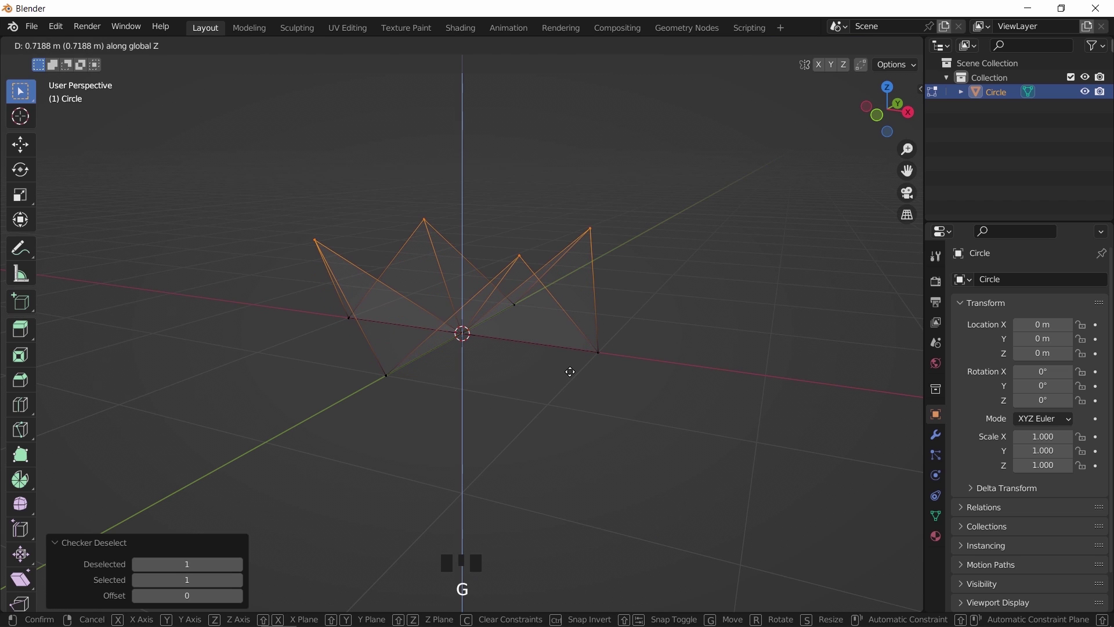
# Smooth the crown with a Subdivision Surface modifier at viewport level 3 and inspect it
pyautogui.press('Tab')
pyautogui.press('n')
pyautogui.moveTo(527, 353); pyautogui.dragTo(577, 362)
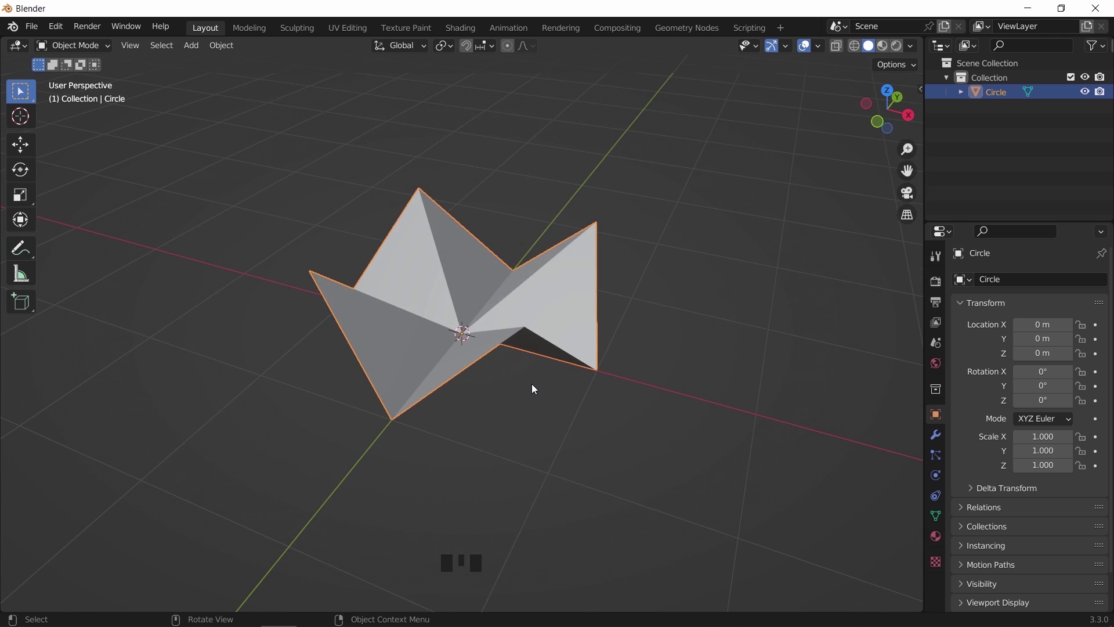
pyautogui.moveTo(940, 442); pyautogui.dragTo(947, 425)
pyautogui.moveTo(979, 286); pyautogui.dragTo(863, 538)
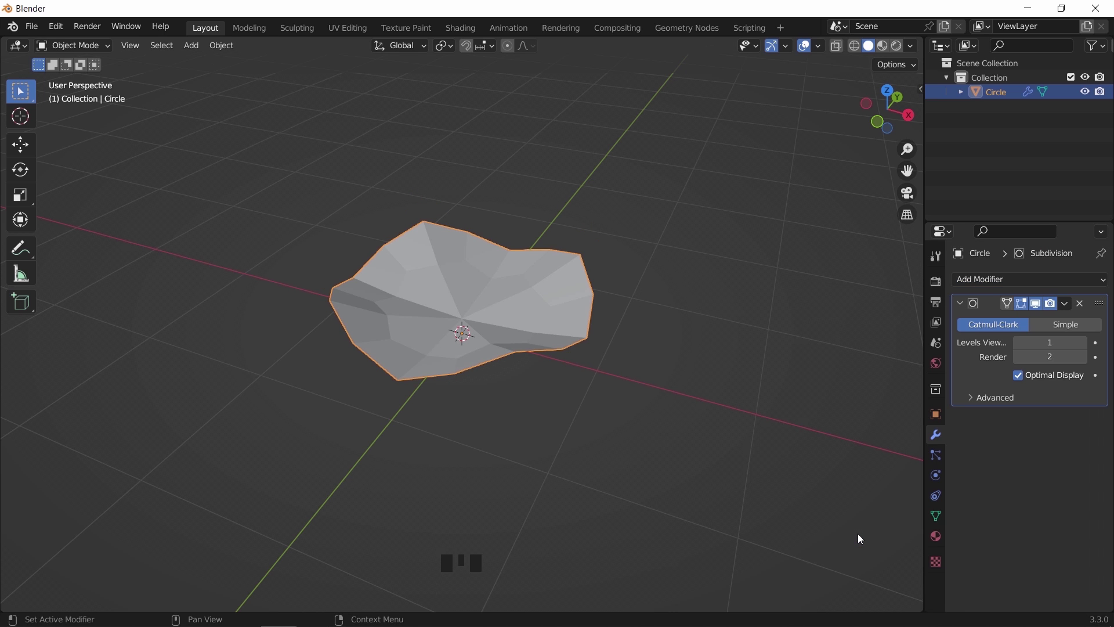
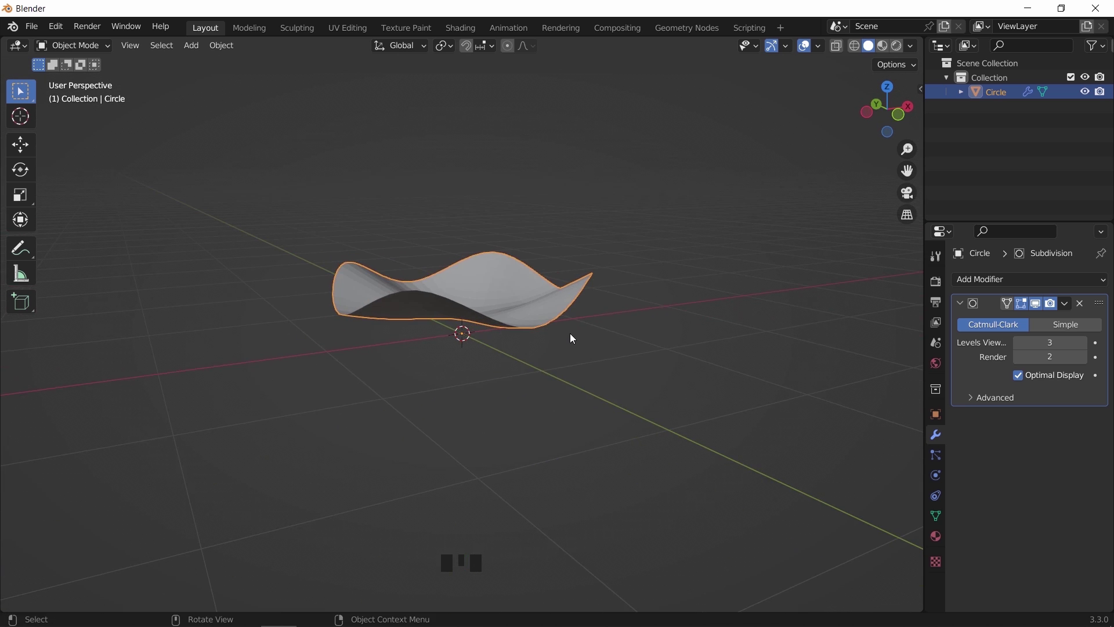
# Rescale and lower the rim vertices, raise and bevel the centre vertex into a four-peaked roof
pyautogui.press('Tab')
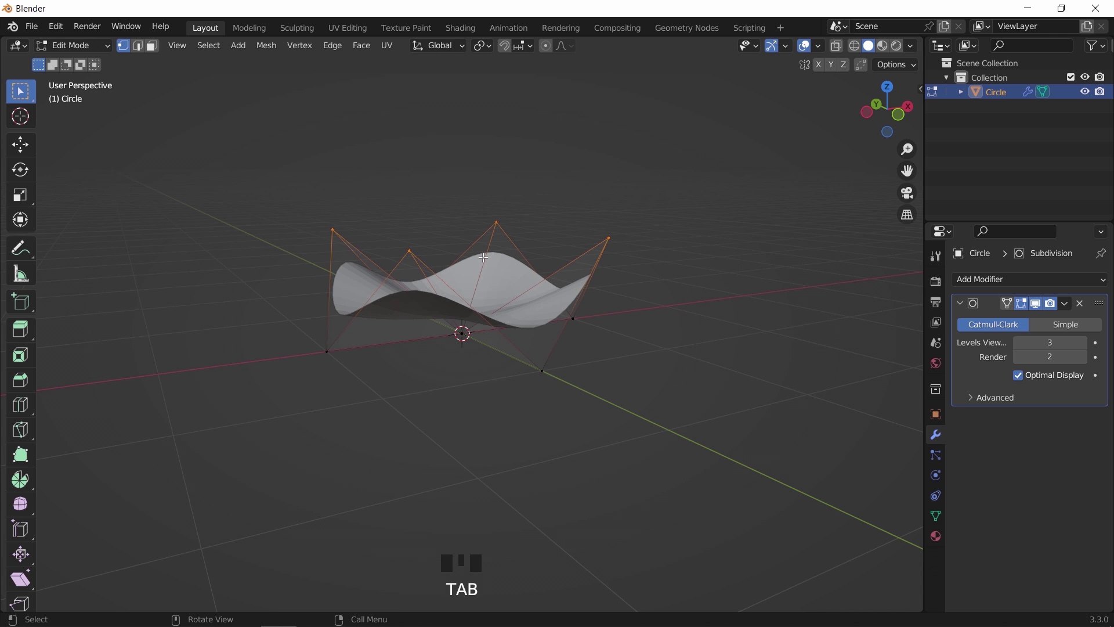
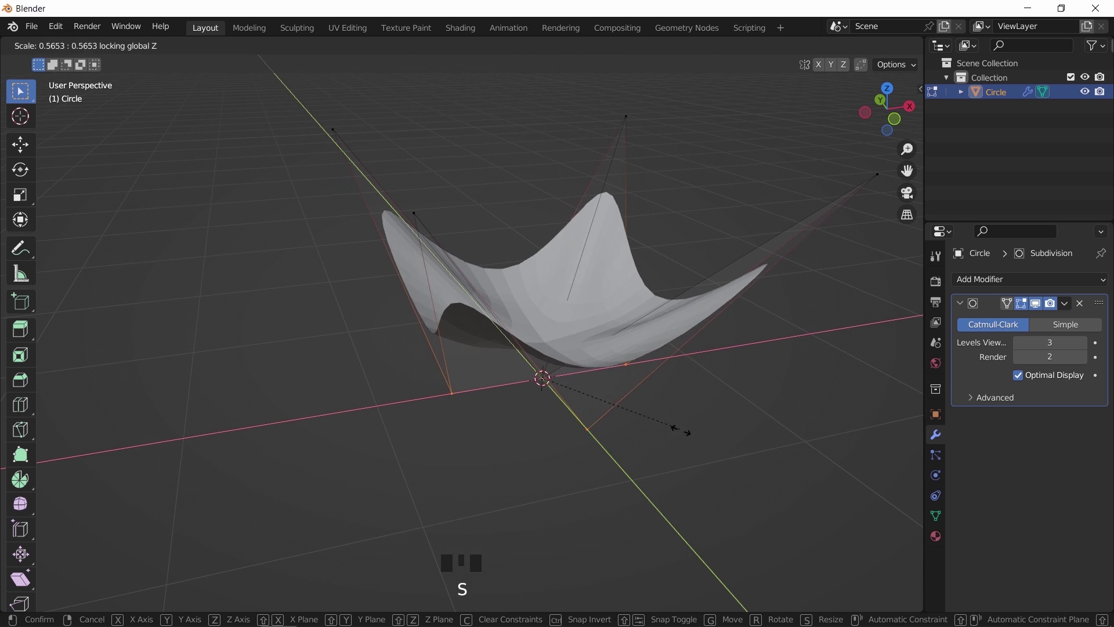
pyautogui.press('KP_1')
pyautogui.press('g')
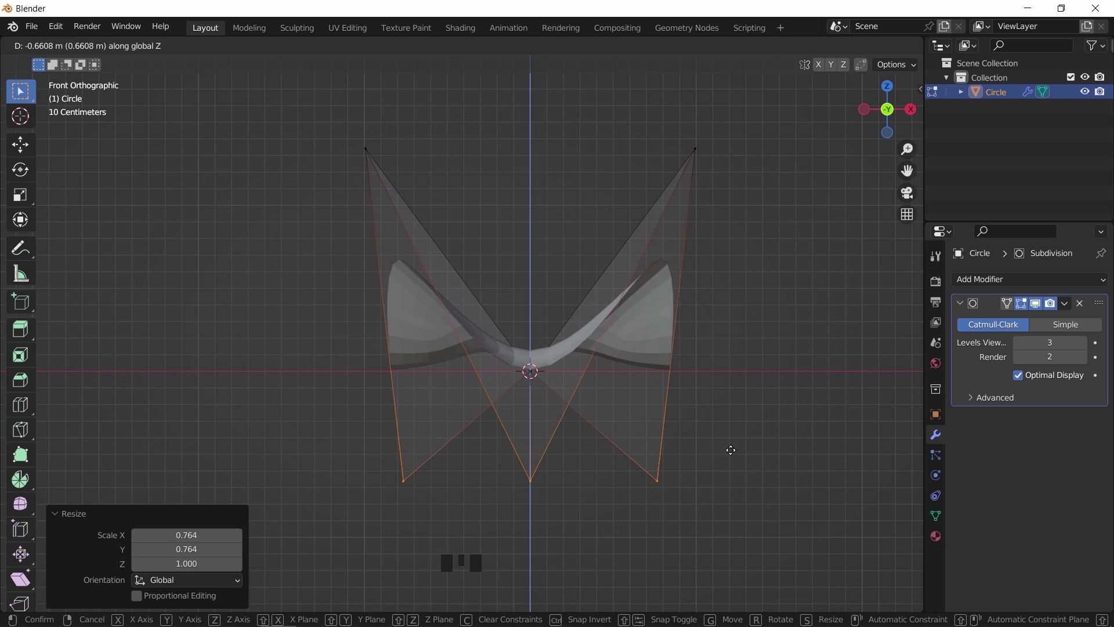
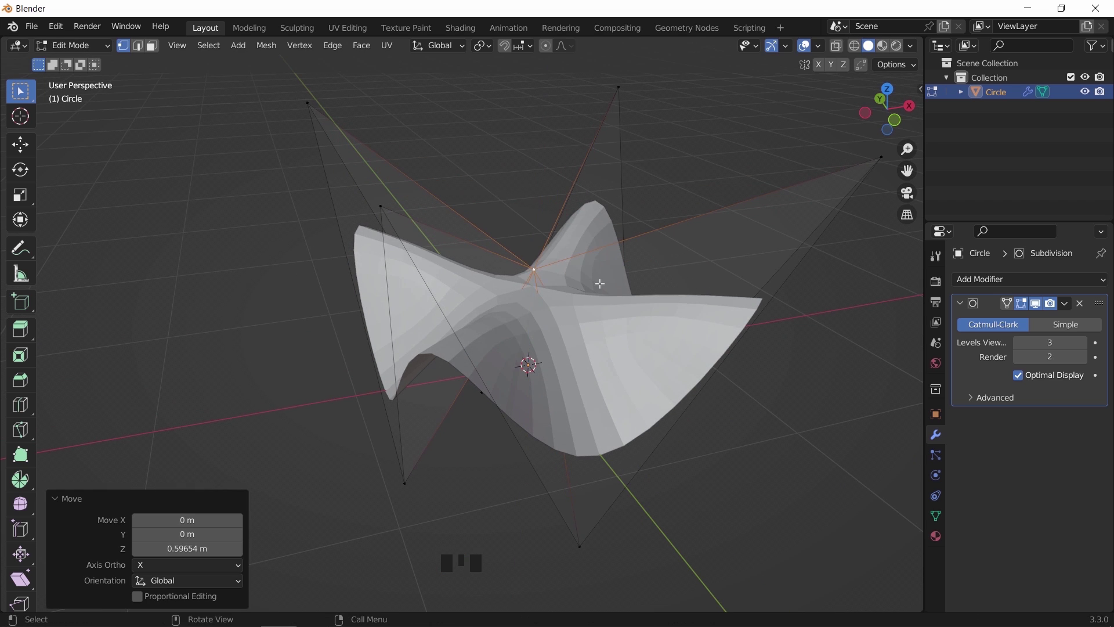
pyautogui.press('ctrl+shift+b')
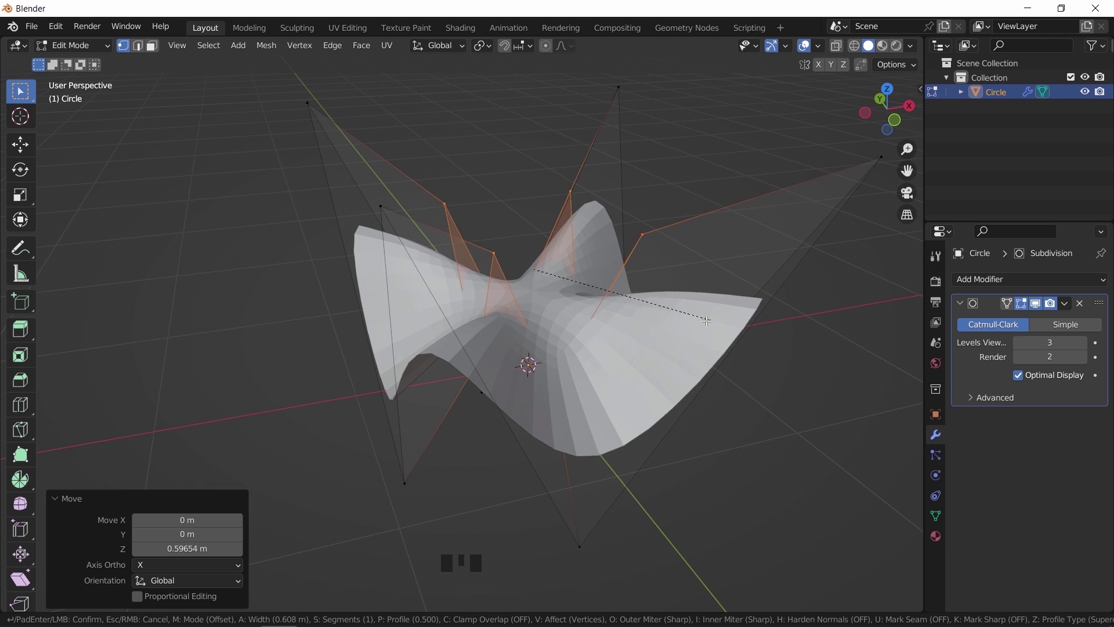
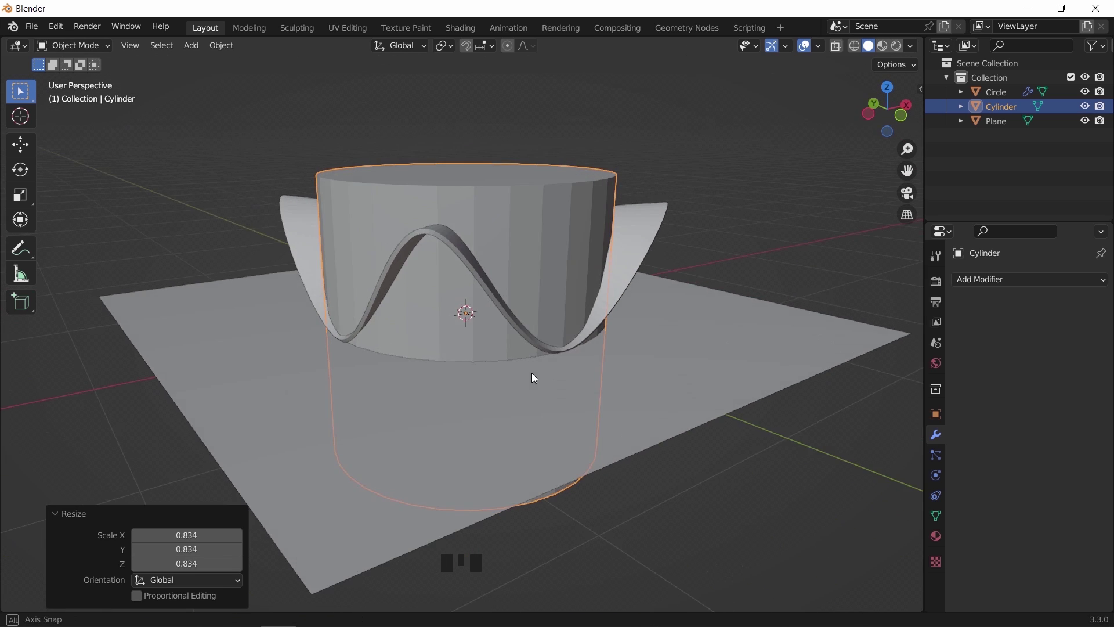
# Give the cylinder a Boolean cut and duplicate the roof shell in its original place
pyautogui.click(561, 227)
pyautogui.moveTo(1032, 279); pyautogui.dragTo(1084, 357)
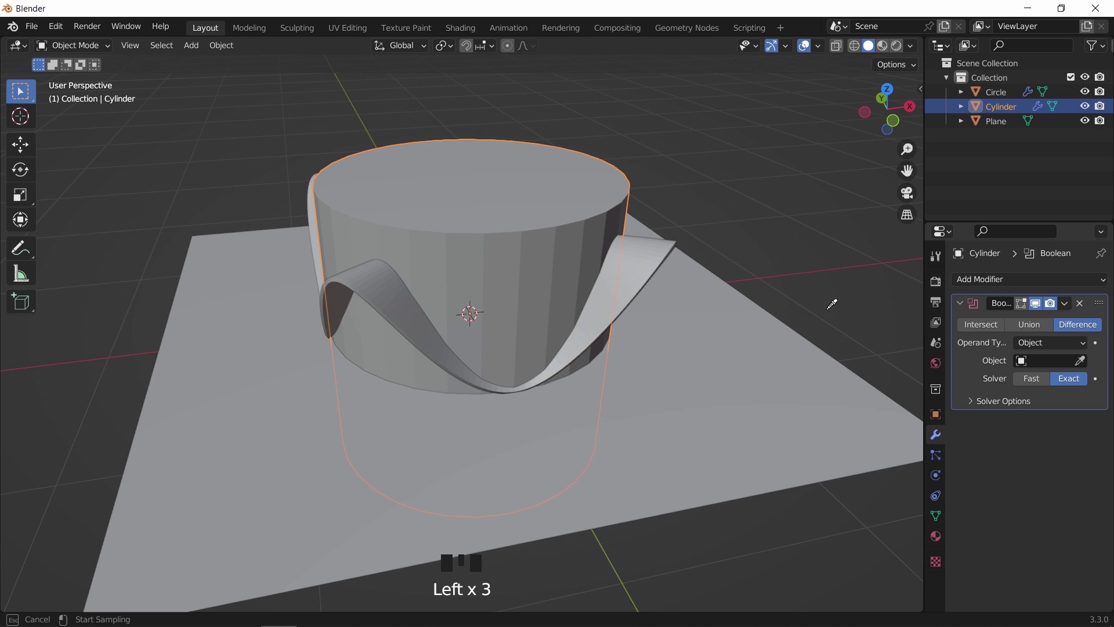
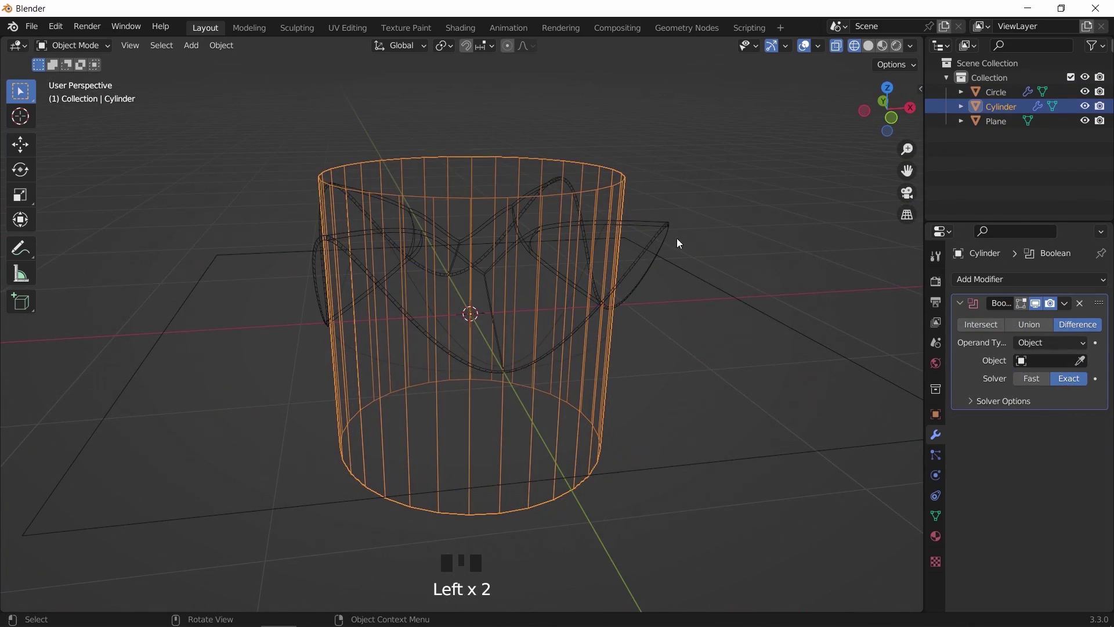
pyautogui.click(661, 239)
pyautogui.press('shift+d')
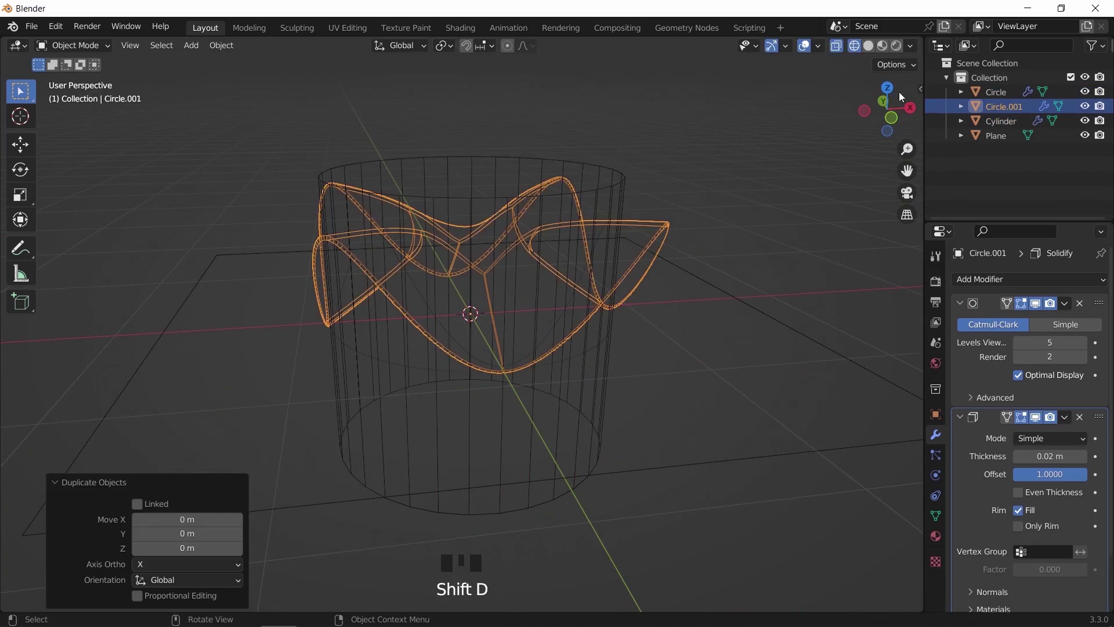
pyautogui.click(1004, 105)
pyautogui.moveTo(1004, 105); pyautogui.dragTo(697, 255)
# Rename the shell copy to 'C' and hide the original shell and the ground plane
pyautogui.press('z')
pyautogui.click(614, 193)
pyautogui.press('shift+h')
pyautogui.click(774, 177)
pyautogui.click(644, 238)
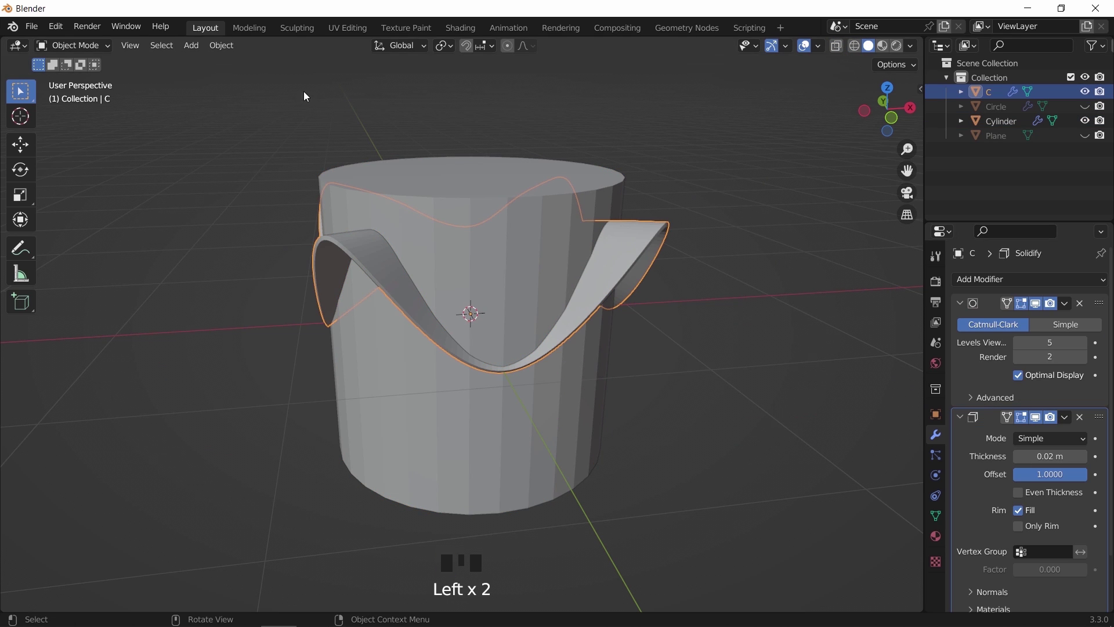
# Apply the Subdivision and Solidify modifiers on C and set it as the cylinder's Boolean cutter
pyautogui.moveTo(236, 48); pyautogui.dragTo(495, 321)
pyautogui.click(553, 229)
pyautogui.click(1085, 360)
pyautogui.press('z')
pyautogui.click(325, 245)
pyautogui.moveTo(1074, 305); pyautogui.dragTo(623, 224)
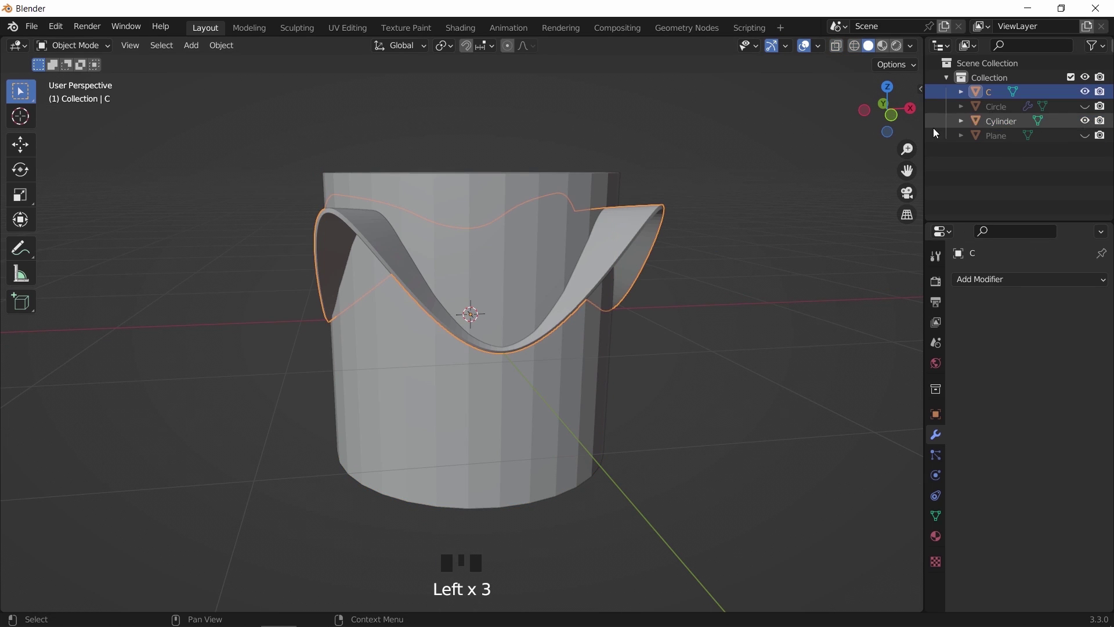
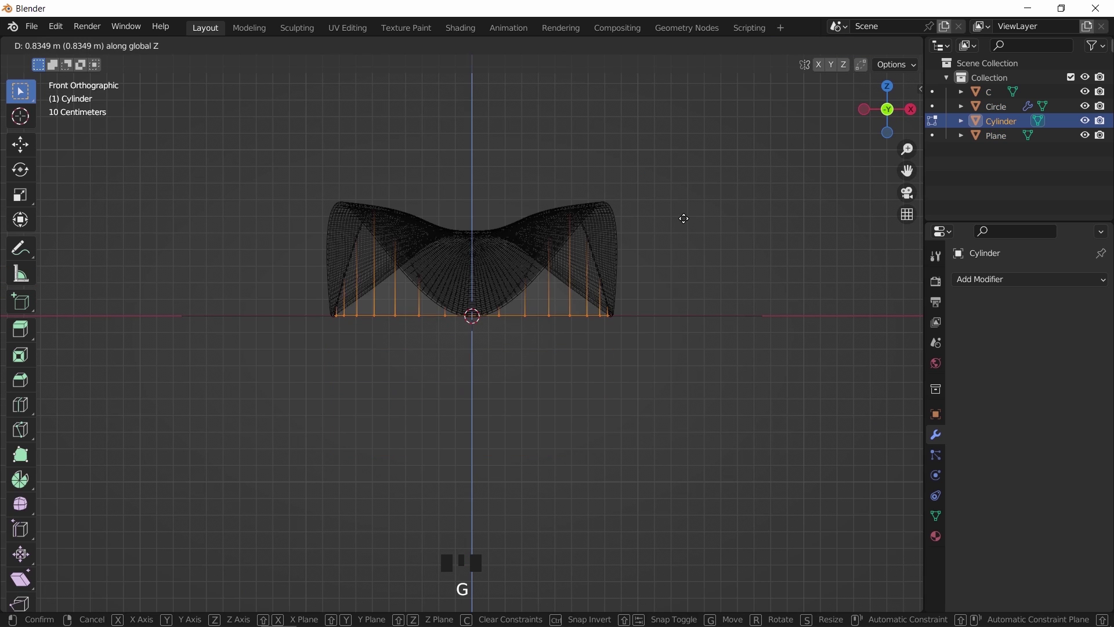
# Separate the trimmed front face into its own object and rename the objects Face and Wire
pyautogui.press('z')
pyautogui.middleClick(520, 369)
pyautogui.scroll(3)
pyautogui.press('shift+d')
pyautogui.click(1003, 138)
pyautogui.moveTo(1002, 138); pyautogui.dragTo(1008, 125)
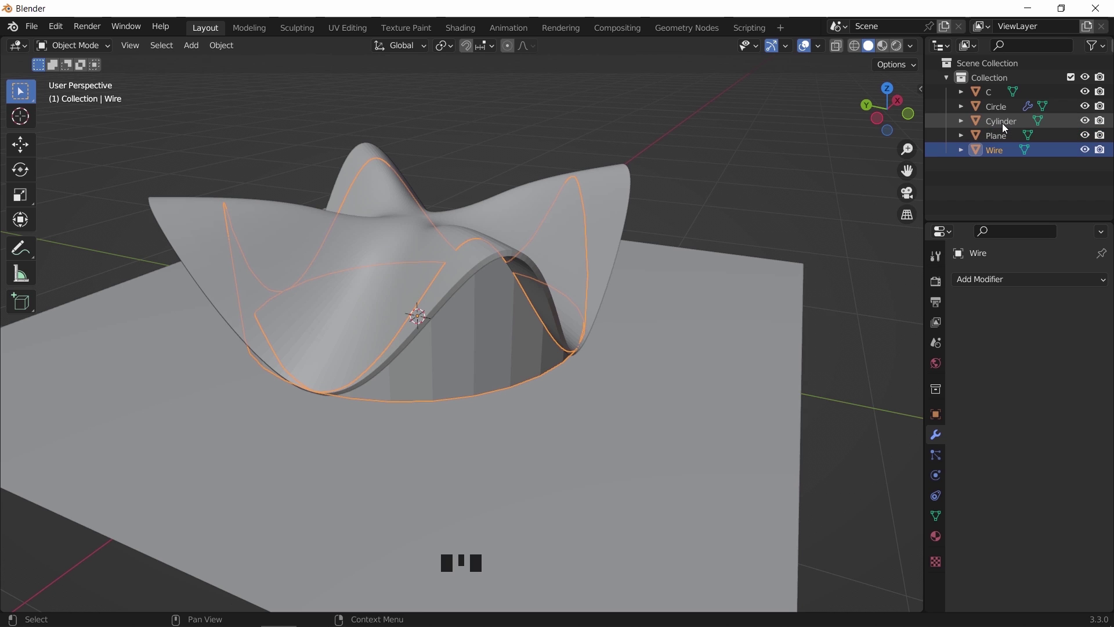
pyautogui.doubleClick(1008, 125)
pyautogui.moveTo(1008, 124); pyautogui.dragTo(1012, 155)
# Turn Wire into thin metal profiles with a Wireframe modifier and apply its scale
pyautogui.moveTo(993, 282); pyautogui.dragTo(820, 607)
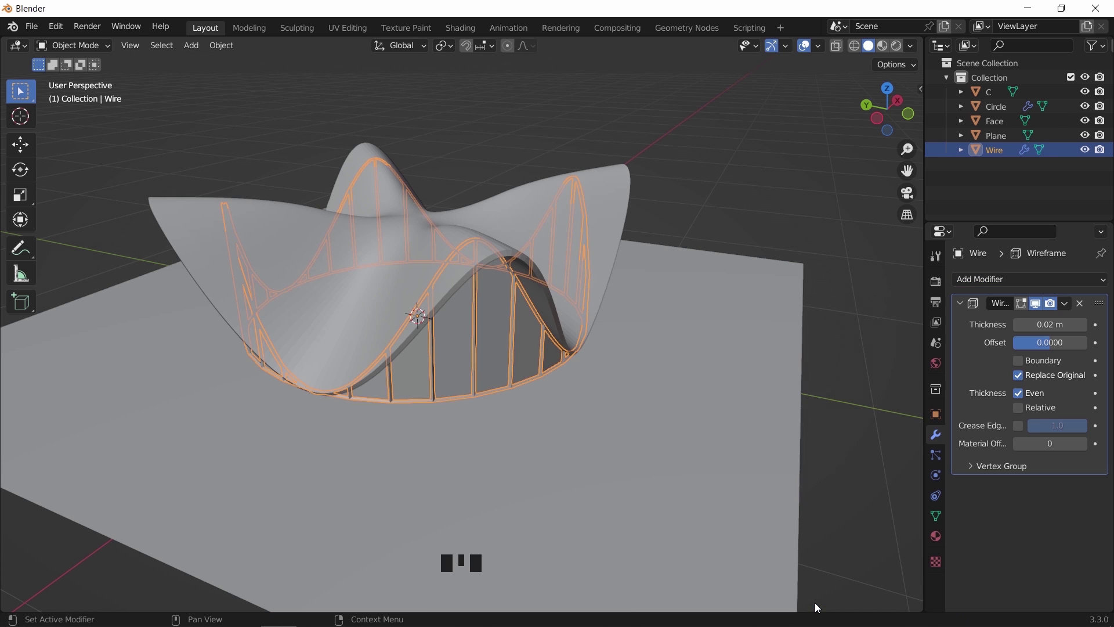
pyautogui.scroll(3)
pyautogui.moveTo(592, 386); pyautogui.dragTo(541, 326)
pyautogui.scroll(3)
pyautogui.press('ctrl+a')
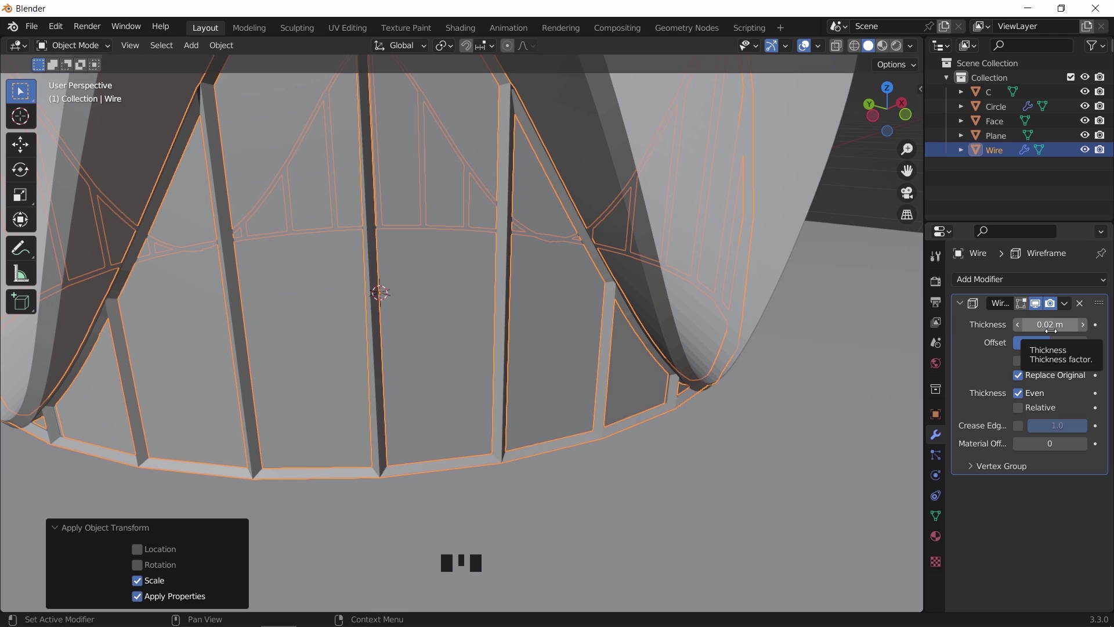
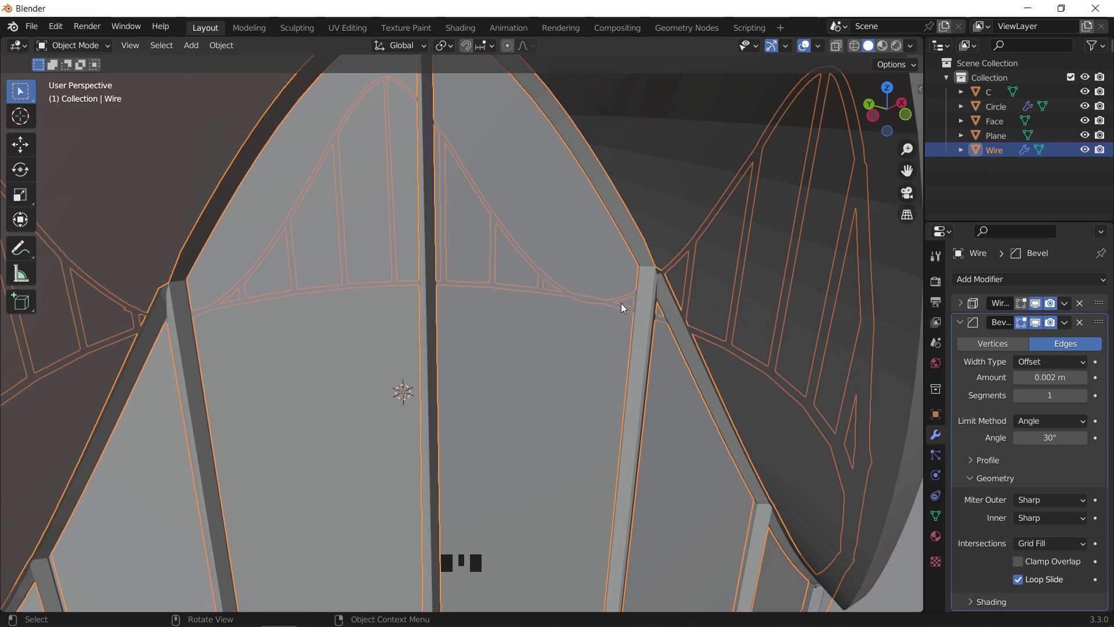
# Merge Wire's overlapping vertices by distance and include Boundary edges in the Wireframe
pyautogui.scroll(-3)
pyautogui.press('shift+h')
pyautogui.moveTo(599, 314); pyautogui.dragTo(557, 313)
pyautogui.scroll(3)
pyautogui.click(595, 199)
pyautogui.press('Tab')
pyautogui.press('a')
pyautogui.moveTo(594, 191); pyautogui.dragTo(660, 498)
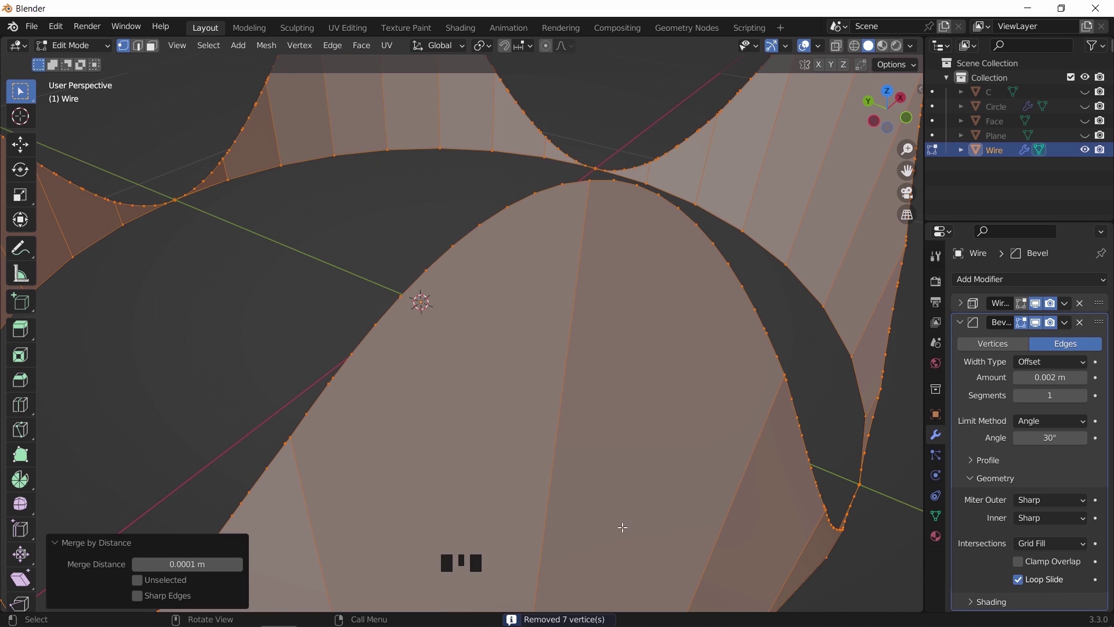
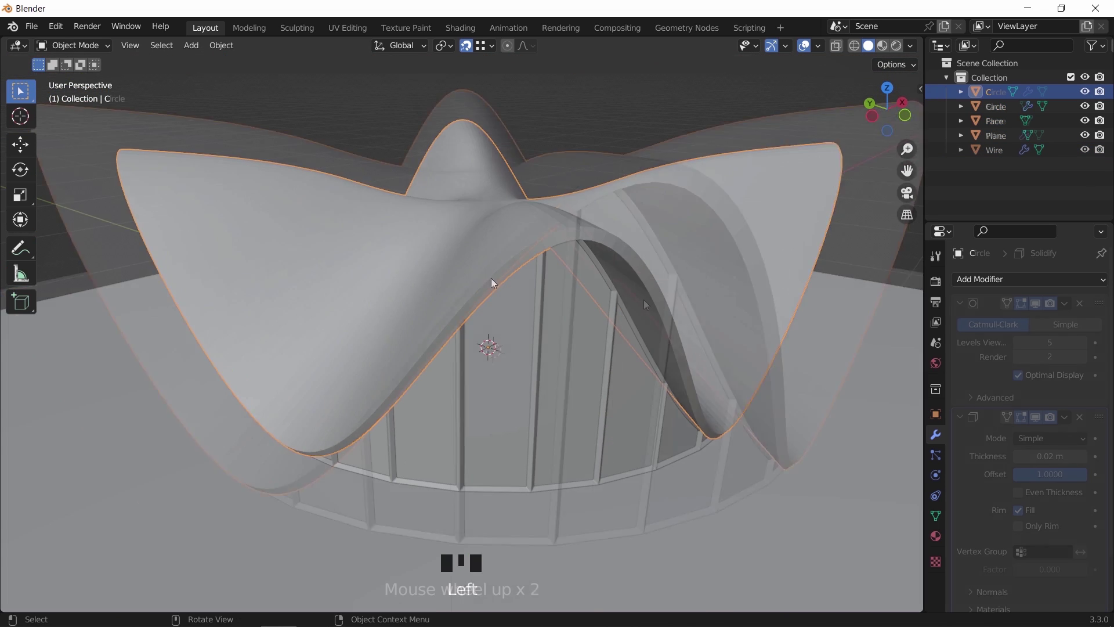
# Delete shell copy C and give Circle a 0.001 m two-segment bevel with 0.01 m wire thickness
pyautogui.moveTo(961, 417); pyautogui.dragTo(1089, 411)
pyautogui.moveTo(1089, 411); pyautogui.dragTo(570, 181)
pyautogui.press('ctrl+a')
pyautogui.scroll(-3)
pyautogui.moveTo(517, 278); pyautogui.dragTo(496, 377)
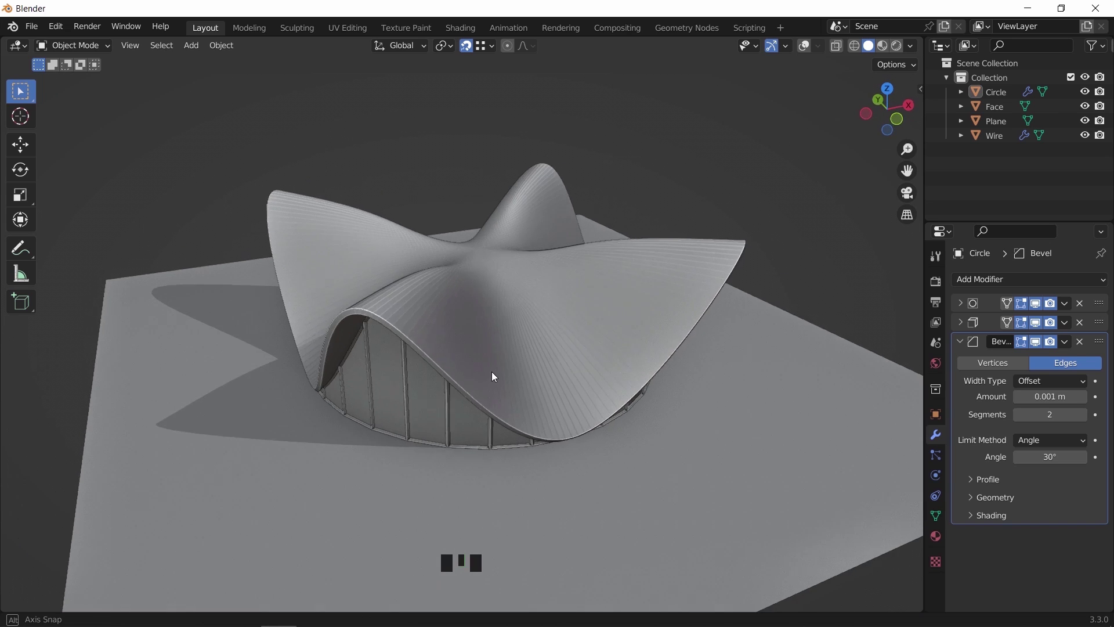
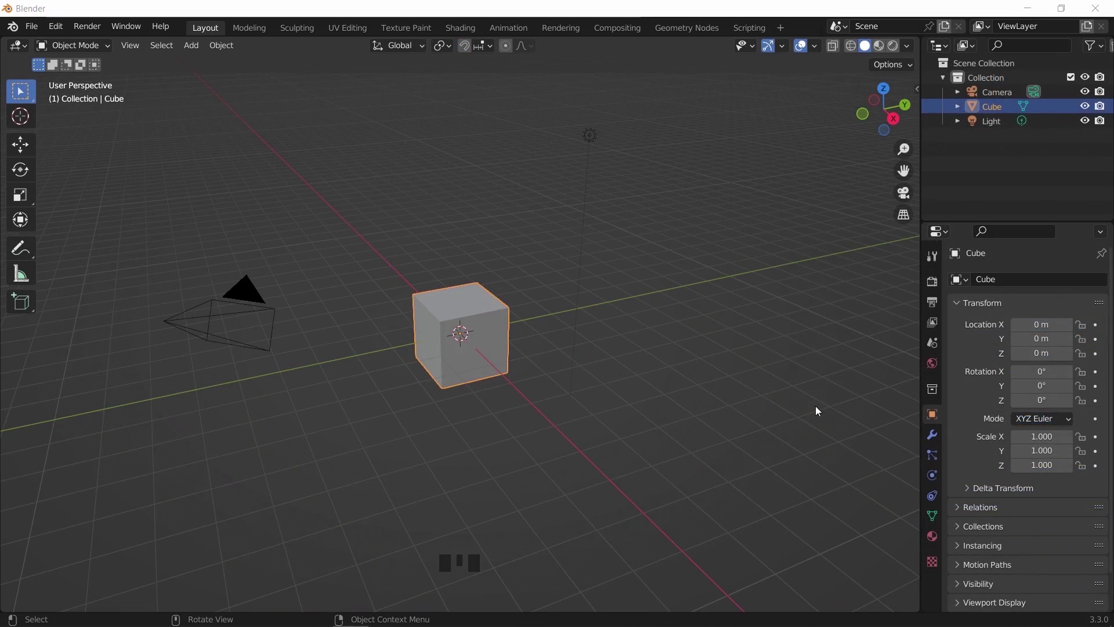
# Delete the new scene's default objects and add a plane viewed from the top
pyautogui.press('x')
pyautogui.press('shift+a')
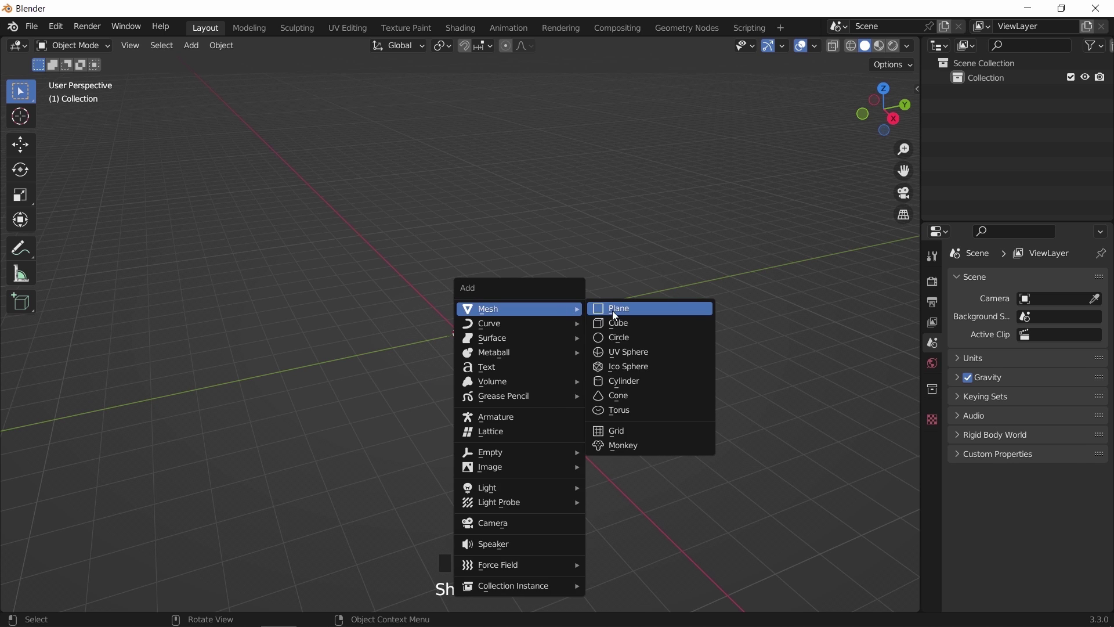
pyautogui.press('KP_7')
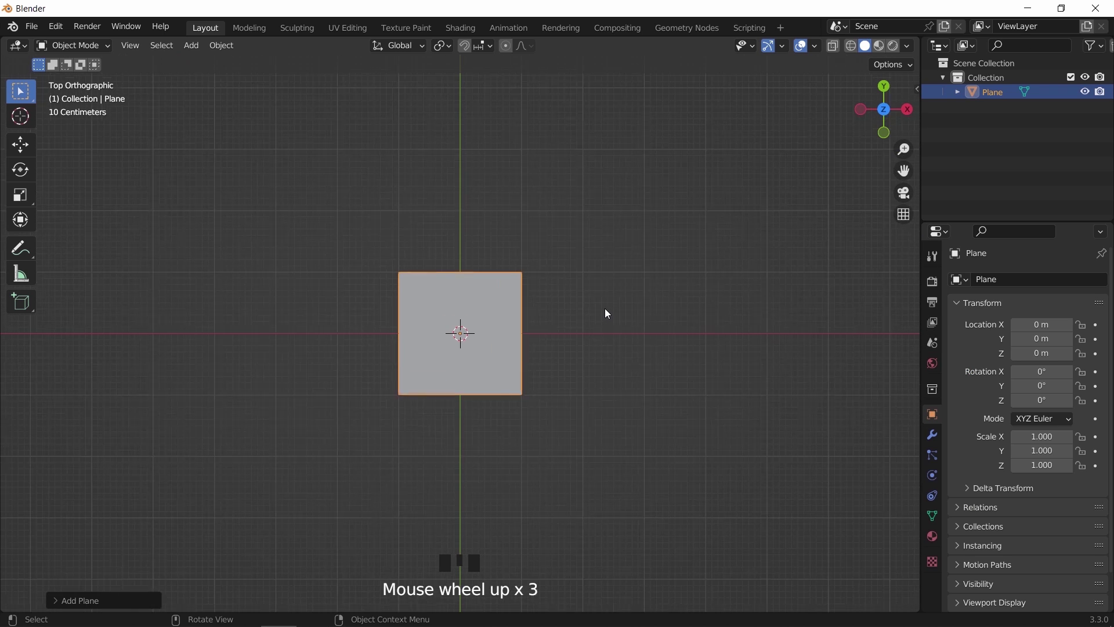
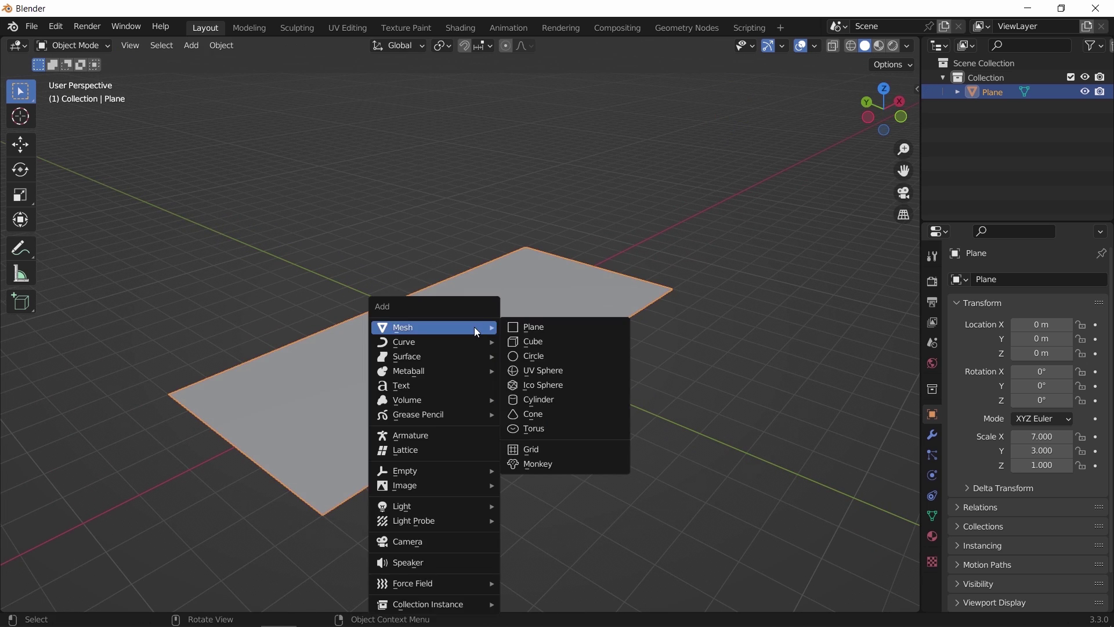
# Add a lattice and scale it along X, Y and Z to enclose the subdivided plane
pyautogui.press('shift+a')
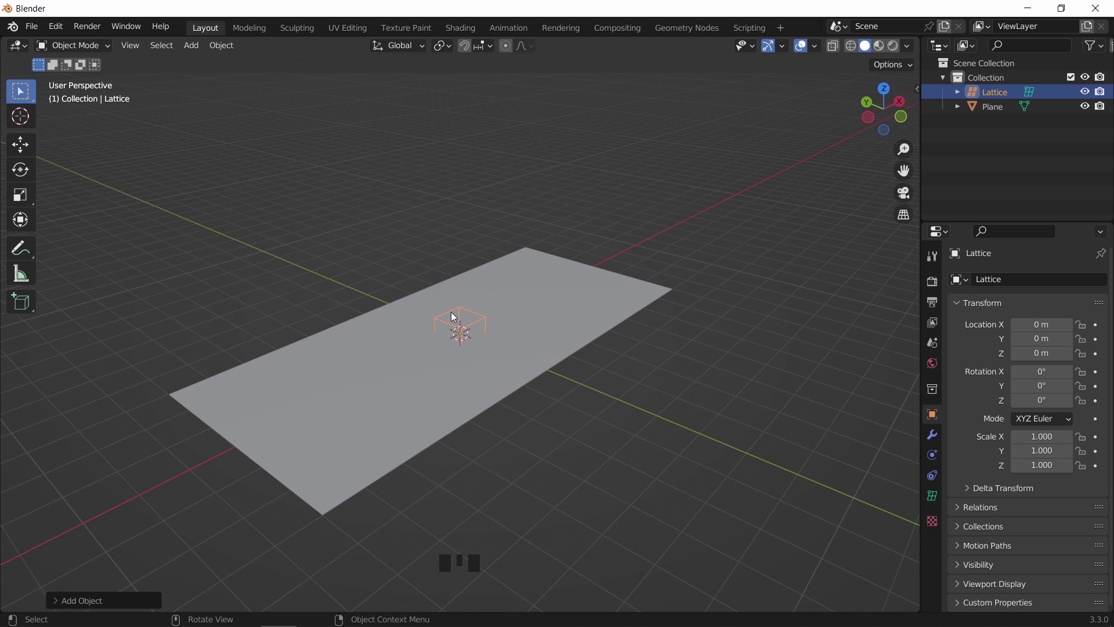
pyautogui.press('KP_7')
pyautogui.press('s')
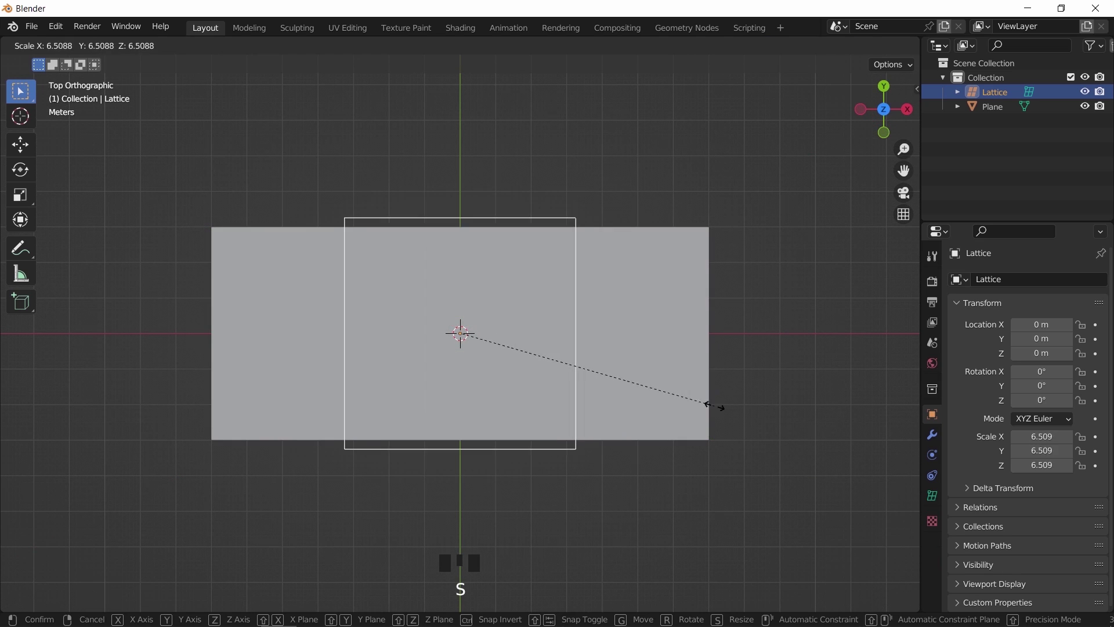
pyautogui.press('s')
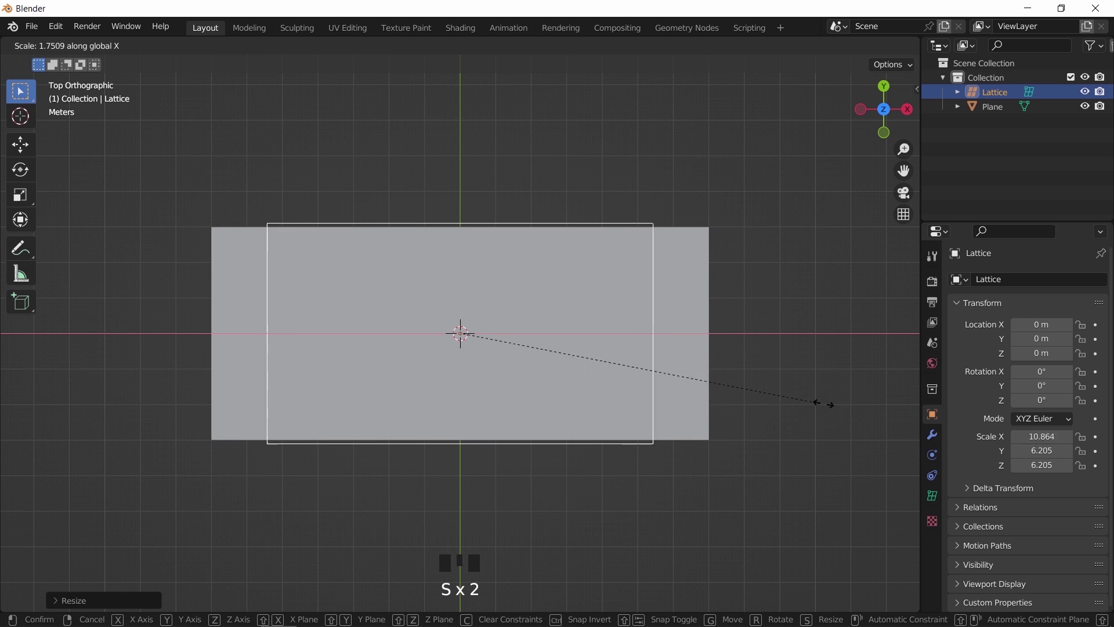
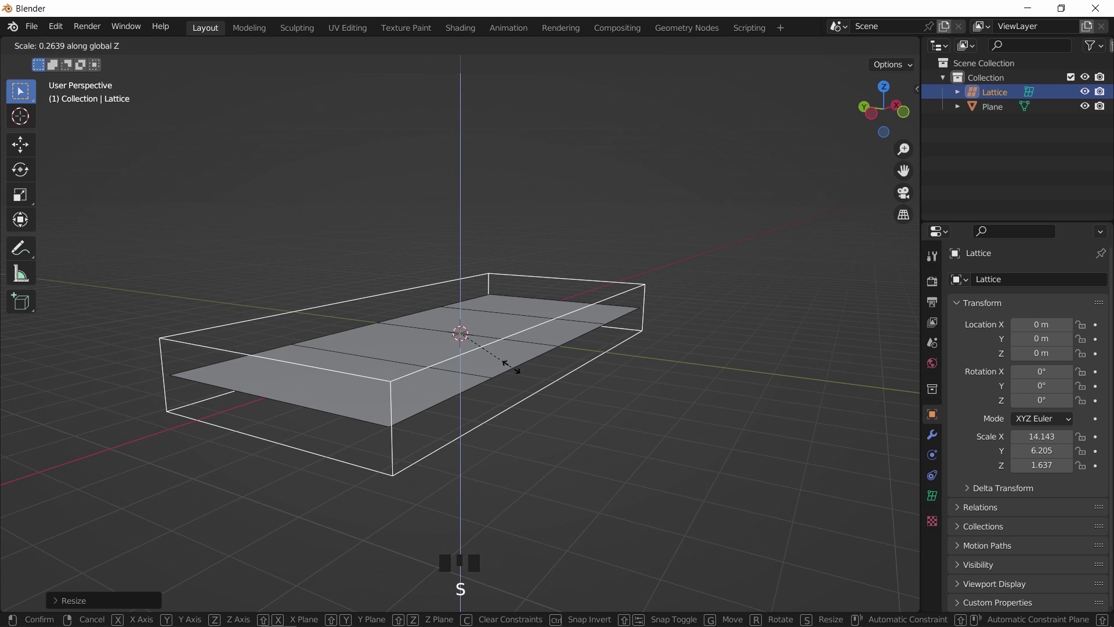
pyautogui.moveTo(606, 391); pyautogui.dragTo(499, 343)
# Give the plane a Lattice modifier bound to the lattice and begin editing its control points
pyautogui.click(499, 344)
pyautogui.moveTo(462, 323); pyautogui.dragTo(936, 434)
pyautogui.click(936, 434)
pyautogui.moveTo(1003, 278); pyautogui.dragTo(678, 275)
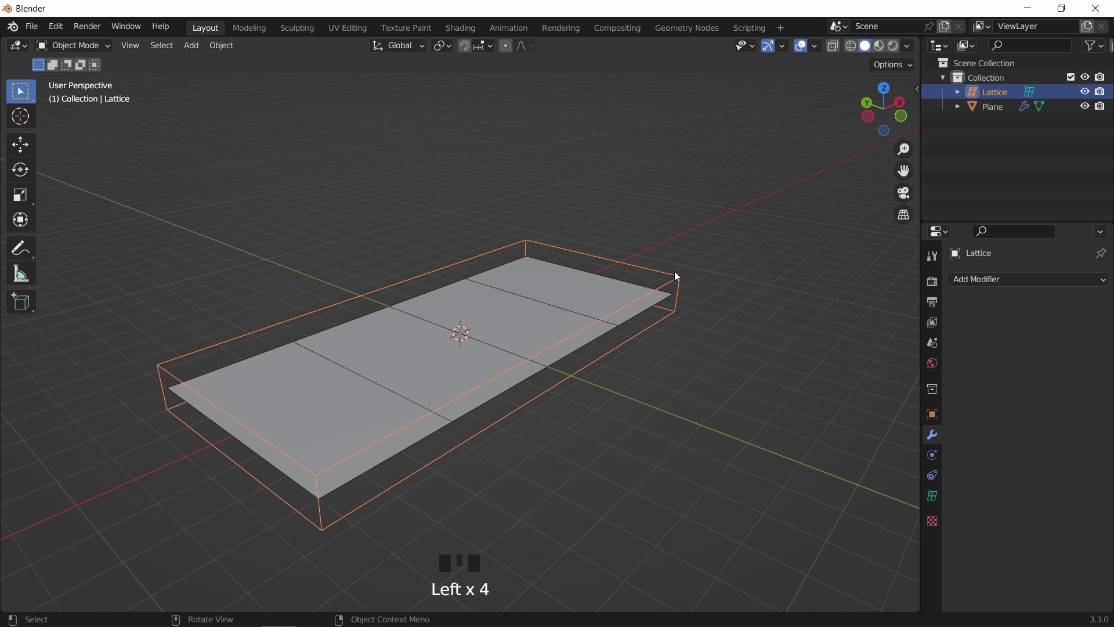
pyautogui.moveTo(632, 296); pyautogui.dragTo(635, 301)
pyautogui.press('Tab')
pyautogui.click(935, 497)
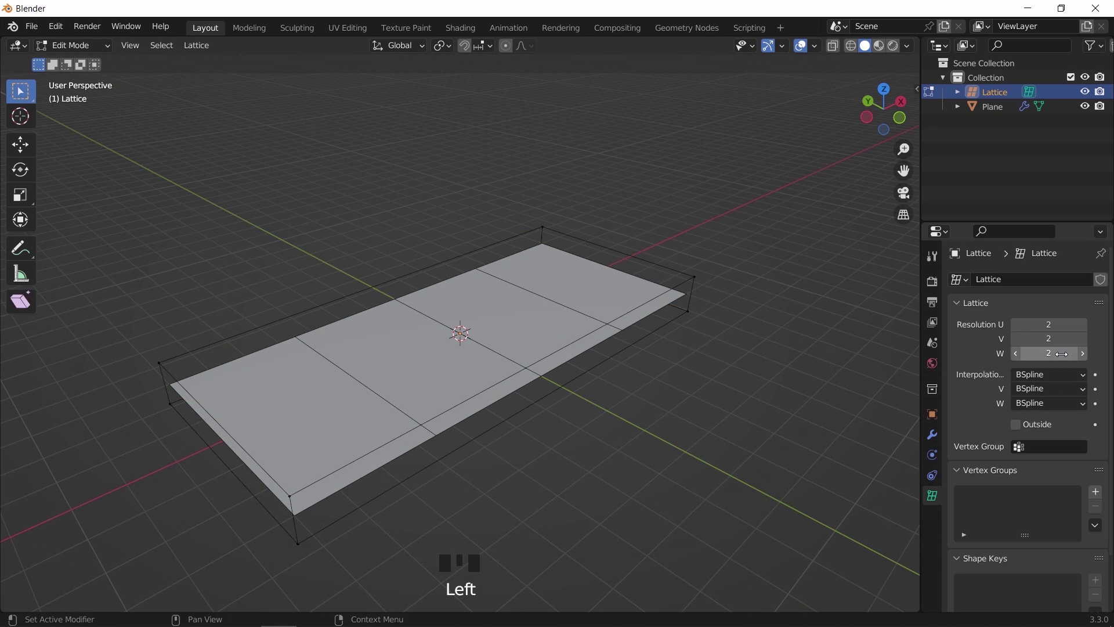
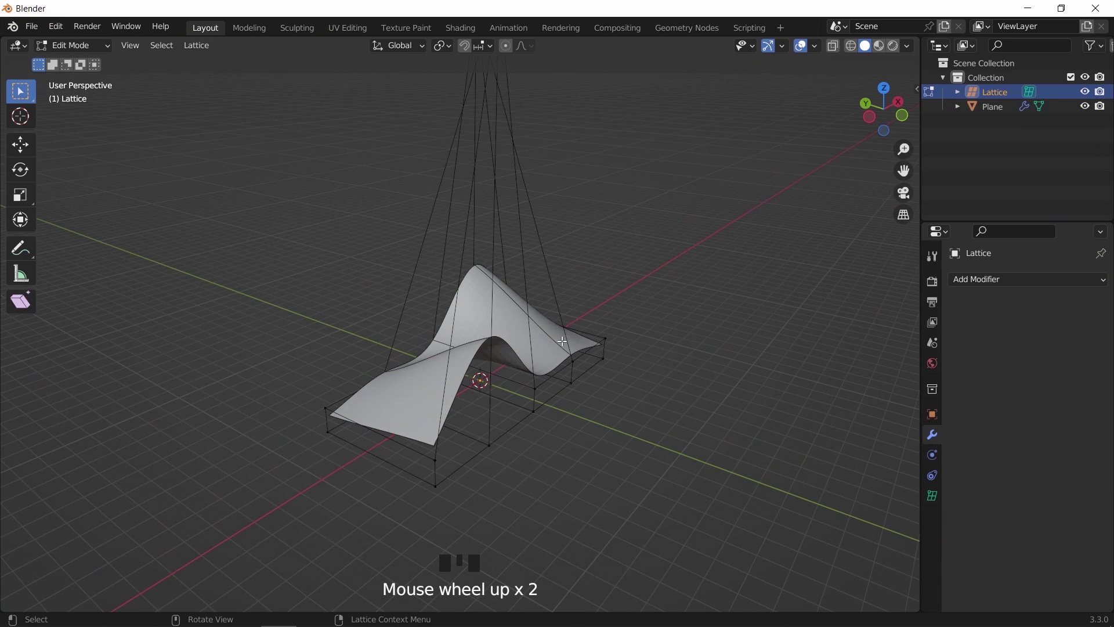
# Raise selected lattice points vertically in Front view to lift the first hump
pyautogui.scroll(-3)
pyautogui.scroll(-3)
pyautogui.press('KP_1')
pyautogui.press('g')
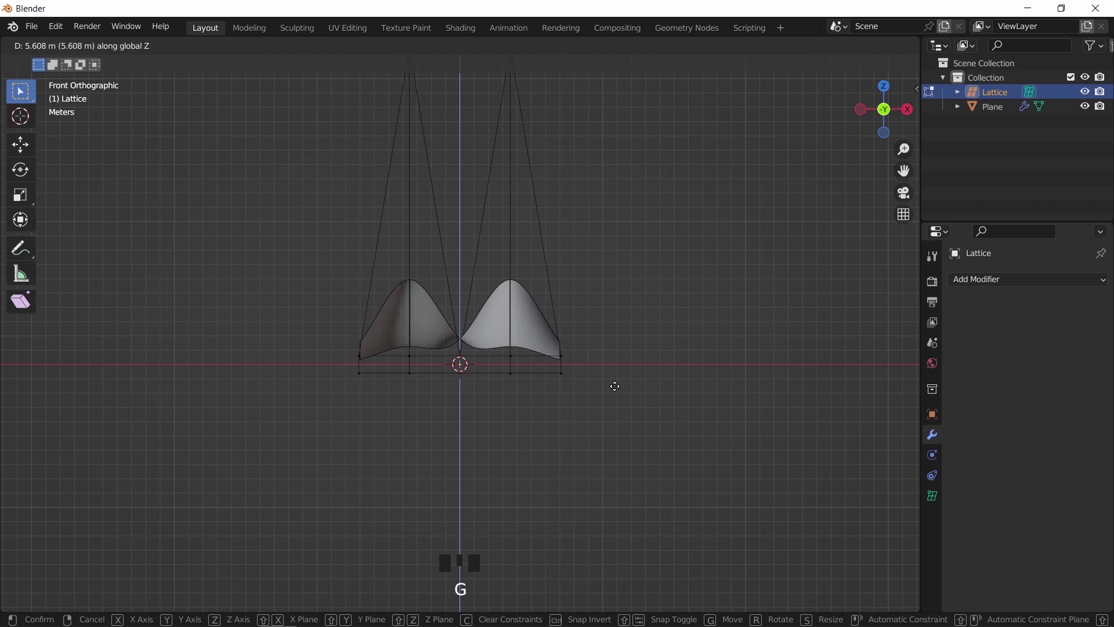
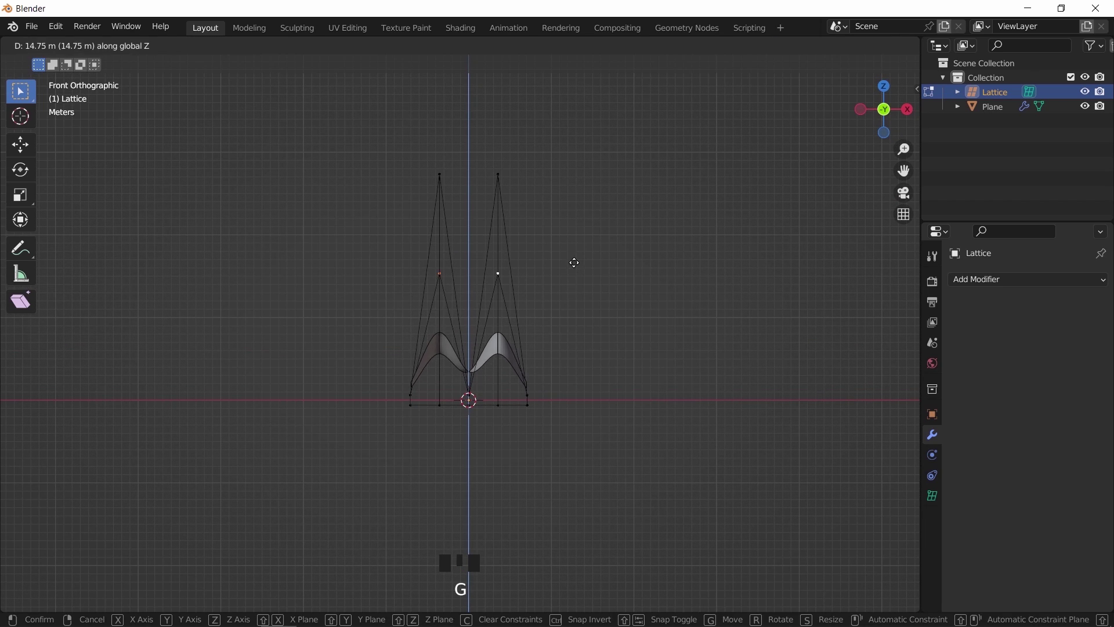
# Raise the remaining points to form the second peak above the low central valley
pyautogui.scroll(3)
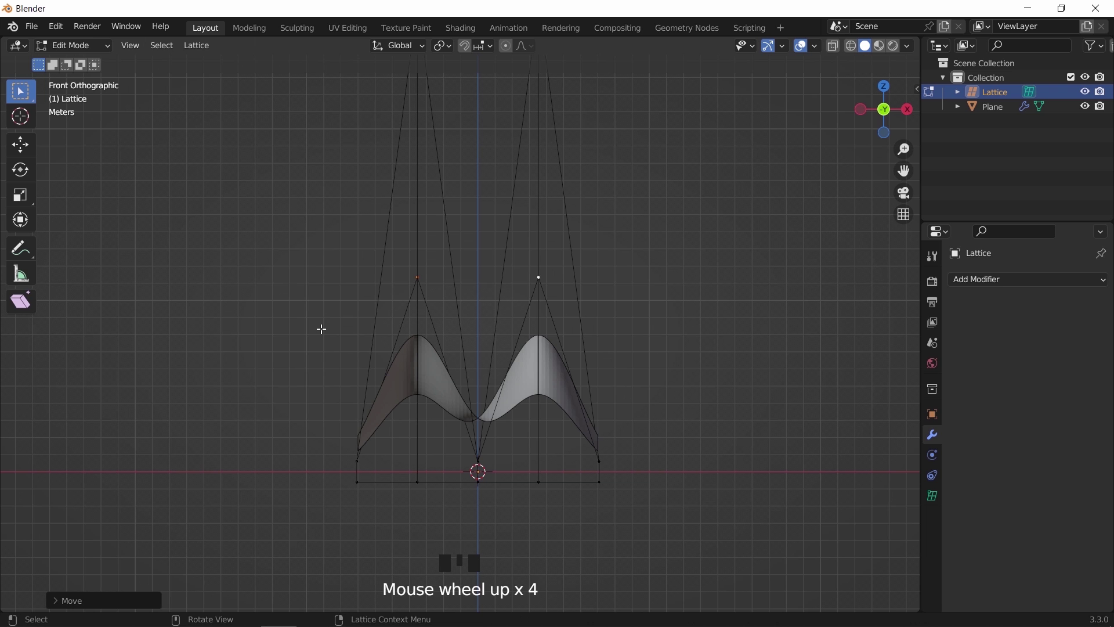
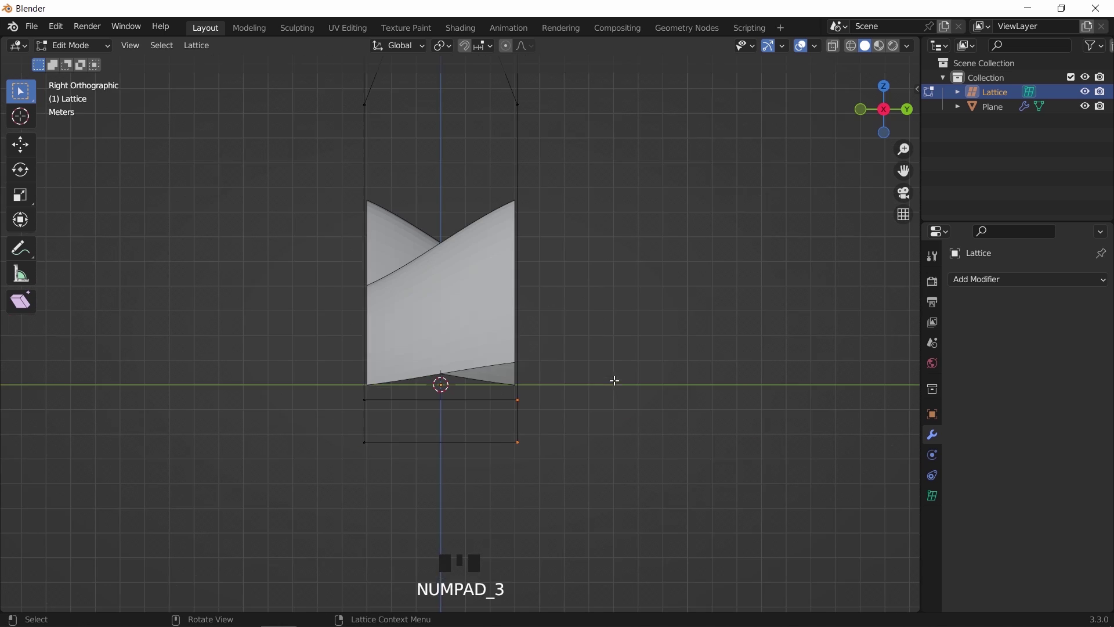
pyautogui.scroll(3)
pyautogui.press('g')
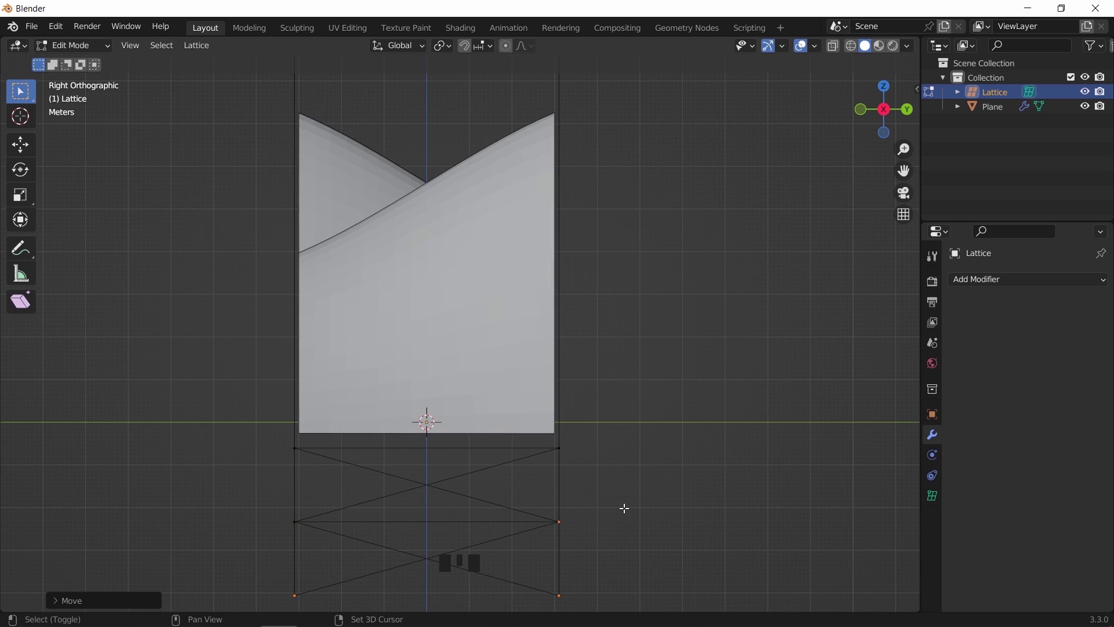
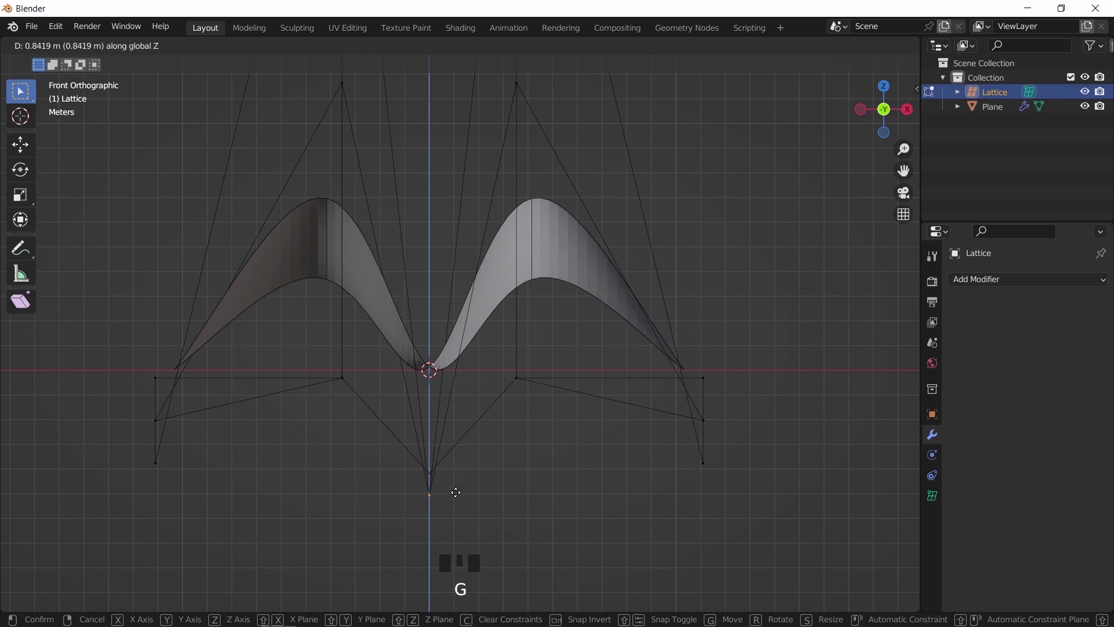
# Leave lattice editing, select the roof plane and give it a 0.08 m Solidify thickness with Offset 1
pyautogui.press('Tab')
pyautogui.middleClick(509, 359)
pyautogui.click(1090, 96)
pyautogui.moveTo(567, 312); pyautogui.dragTo(597, 313)
pyautogui.moveTo(624, 336); pyautogui.dragTo(957, 335)
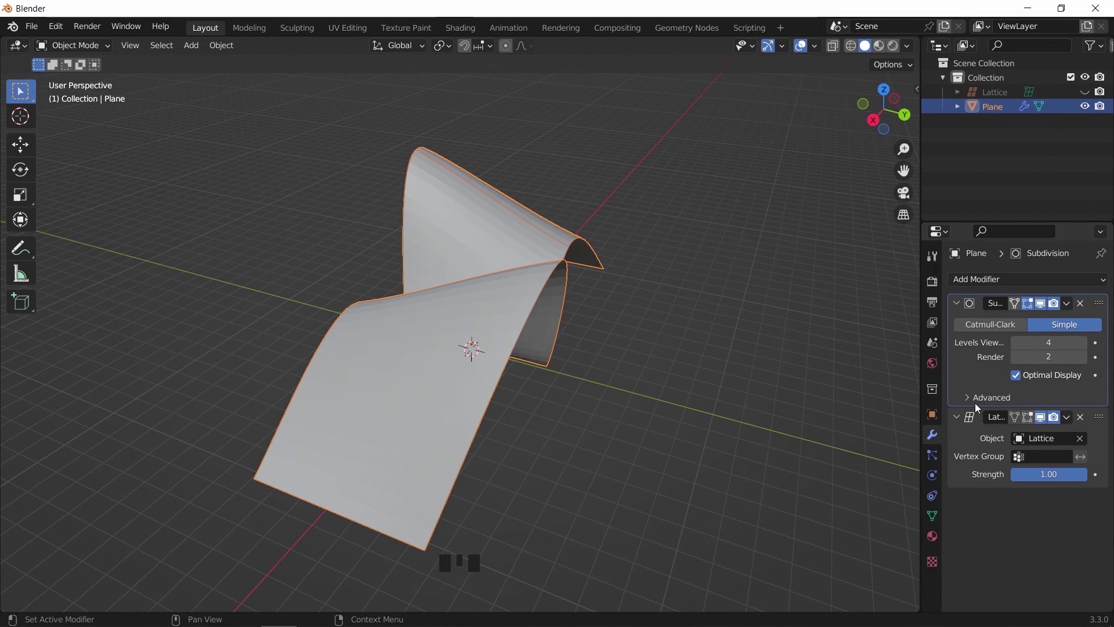
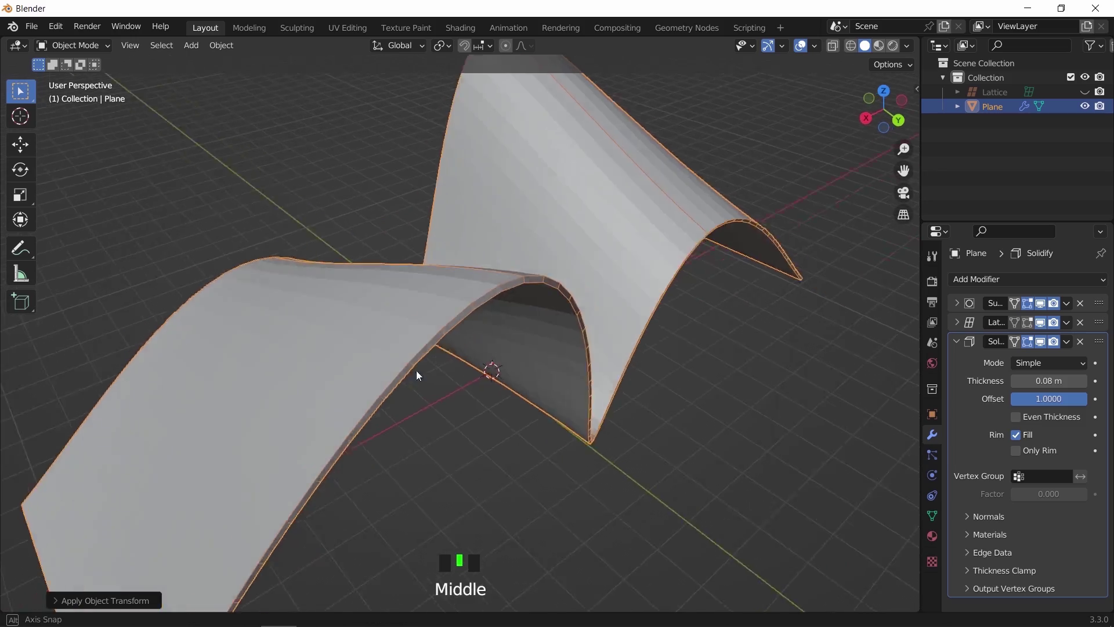
pyautogui.scroll(-3)
# Duplicate the thick roof shell and remove the Solidify modifier from the copy
pyautogui.moveTo(554, 333); pyautogui.dragTo(895, 335)
pyautogui.moveTo(964, 349); pyautogui.dragTo(594, 308)
pyautogui.press('shift+d')
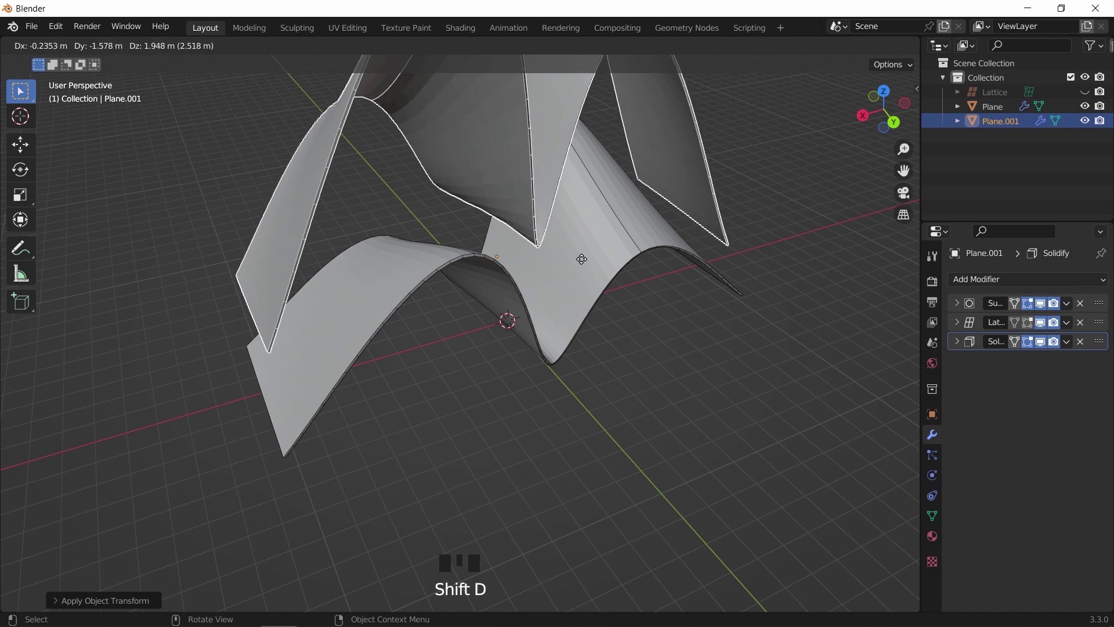
pyautogui.moveTo(1028, 395); pyautogui.dragTo(1085, 344)
pyautogui.moveTo(1085, 344); pyautogui.dragTo(1091, 111)
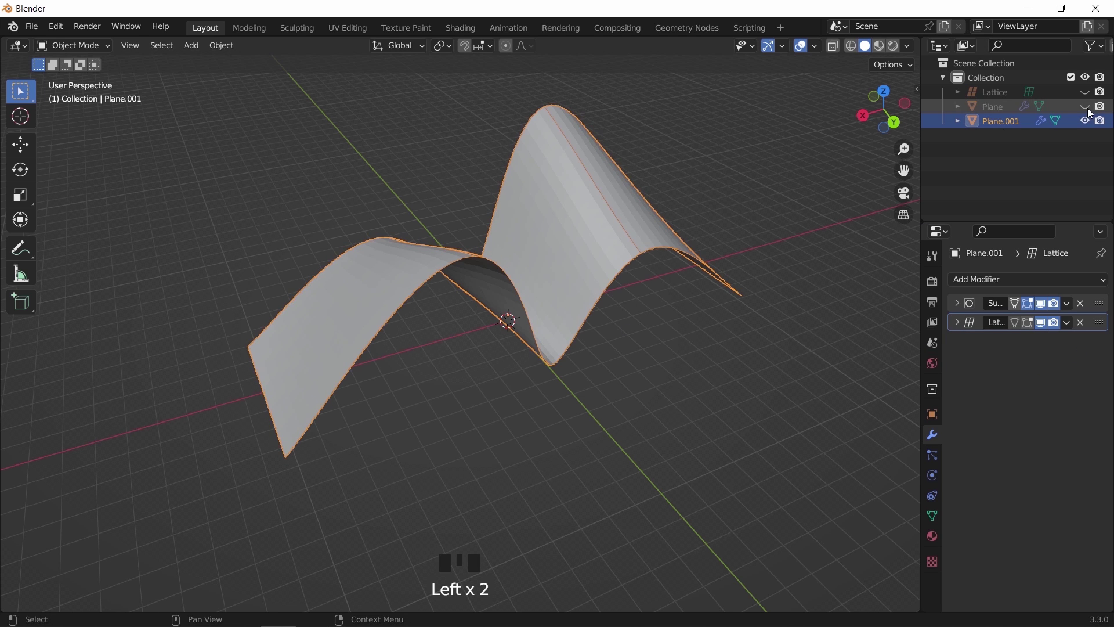
# Hide the original Plane and apply Subdivision and Lattice on Plane.001 into real geometry
pyautogui.moveTo(574, 247); pyautogui.dragTo(639, 225)
pyautogui.moveTo(1071, 302); pyautogui.dragTo(524, 263)
pyautogui.scroll(3)
pyautogui.moveTo(528, 305); pyautogui.dragTo(1022, 288)
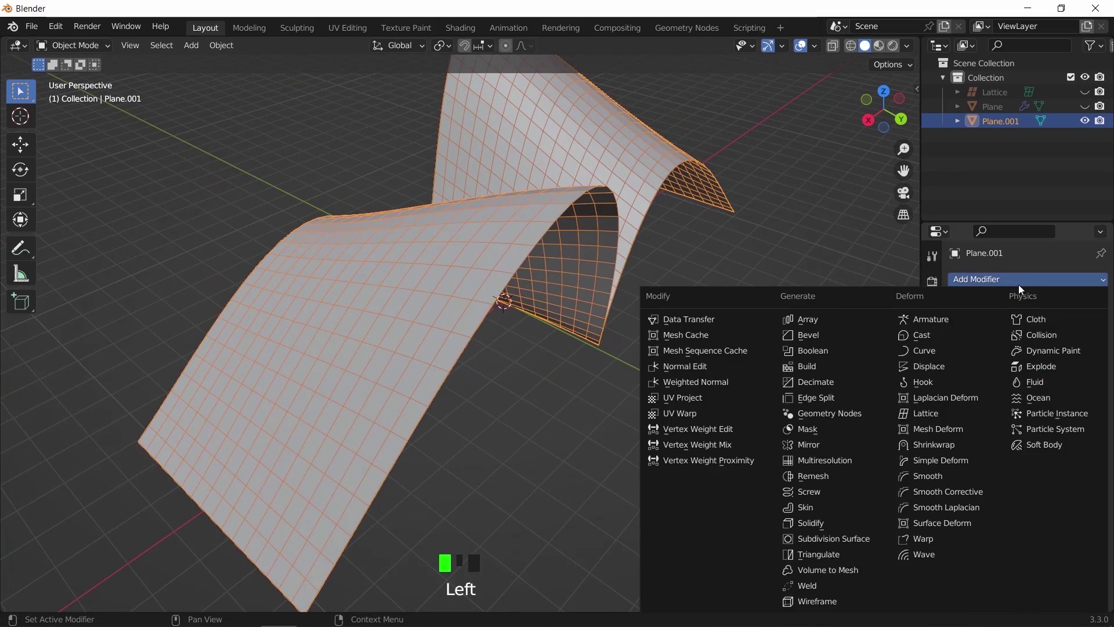
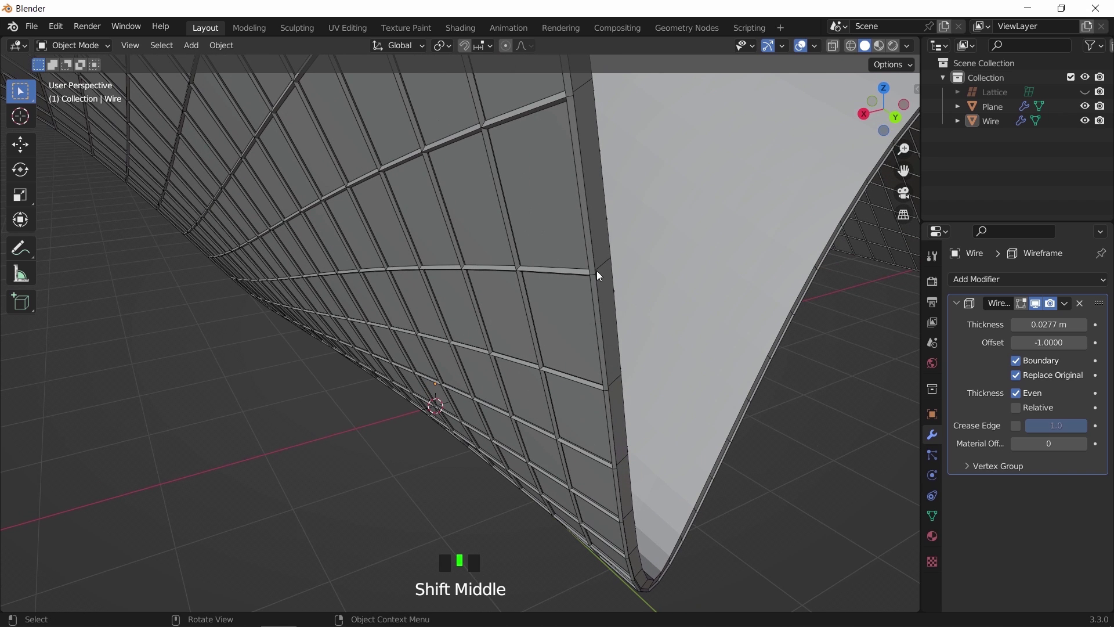
# Give Wire a 0.032 m Wireframe modifier with Offset -1 and Boundary, plus a Bevel
pyautogui.click(594, 272)
pyautogui.moveTo(997, 282); pyautogui.dragTo(829, 342)
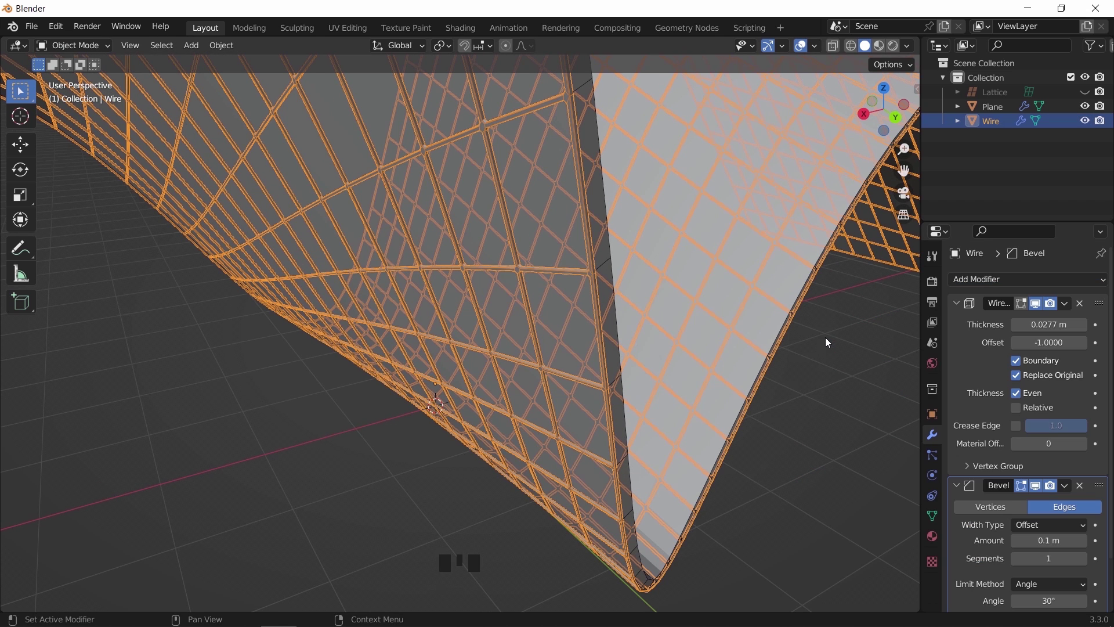
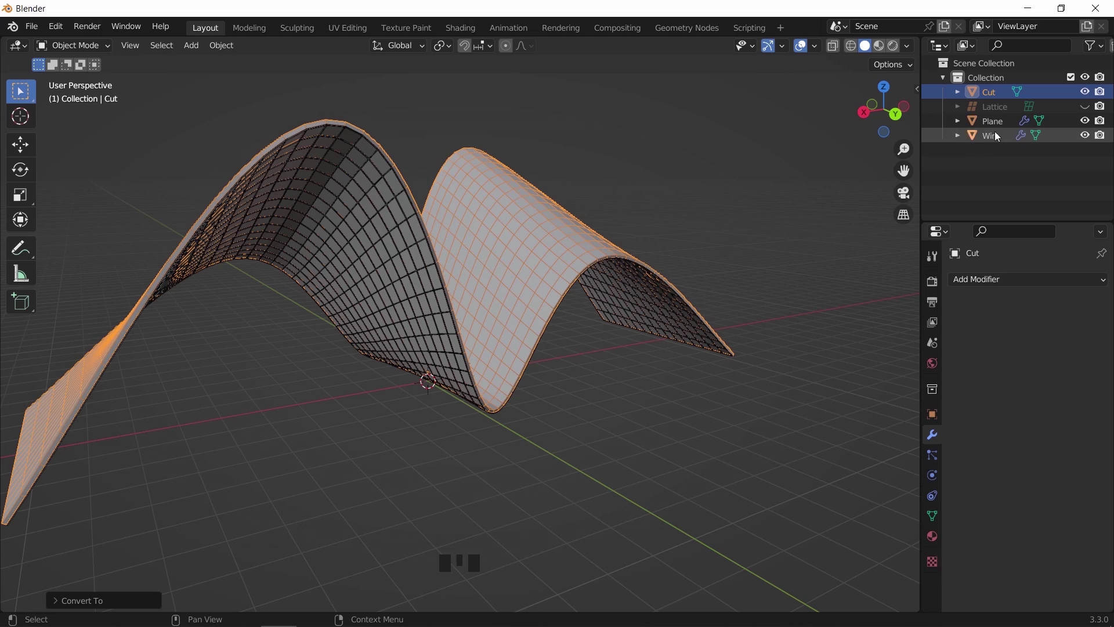
# Hide the wire roof, add a Cube and stretch it along X to span the roof's front profile
pyautogui.click(1088, 121)
pyautogui.click(1095, 138)
pyautogui.moveTo(508, 249); pyautogui.dragTo(497, 260)
pyautogui.press('shift+a')
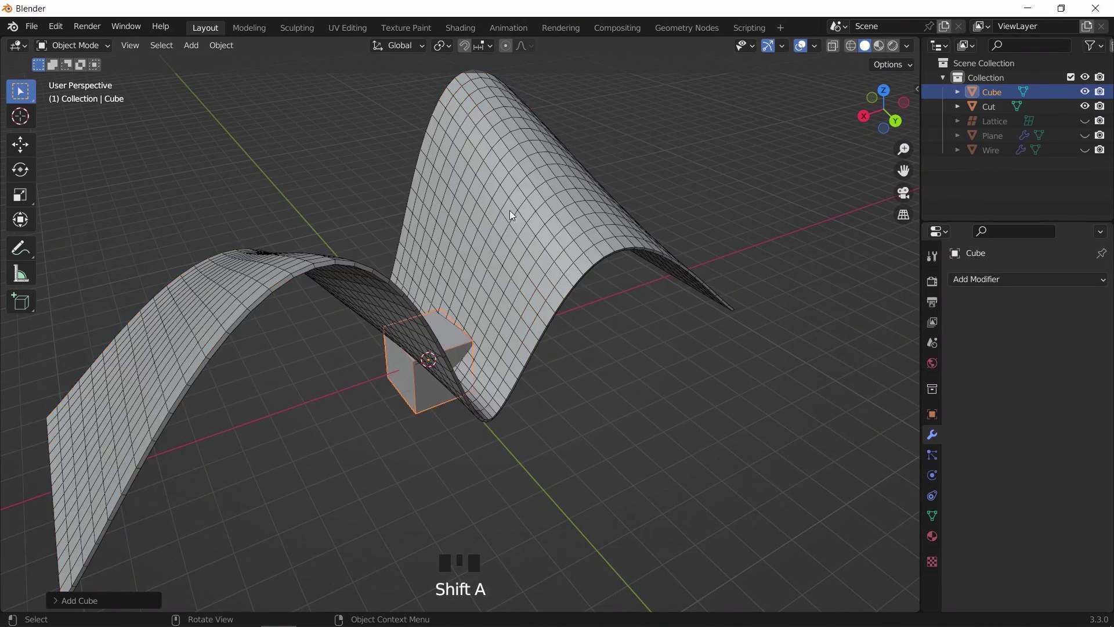
pyautogui.scroll(-3)
pyautogui.press('g')
pyautogui.press('Tab')
pyautogui.press('s')
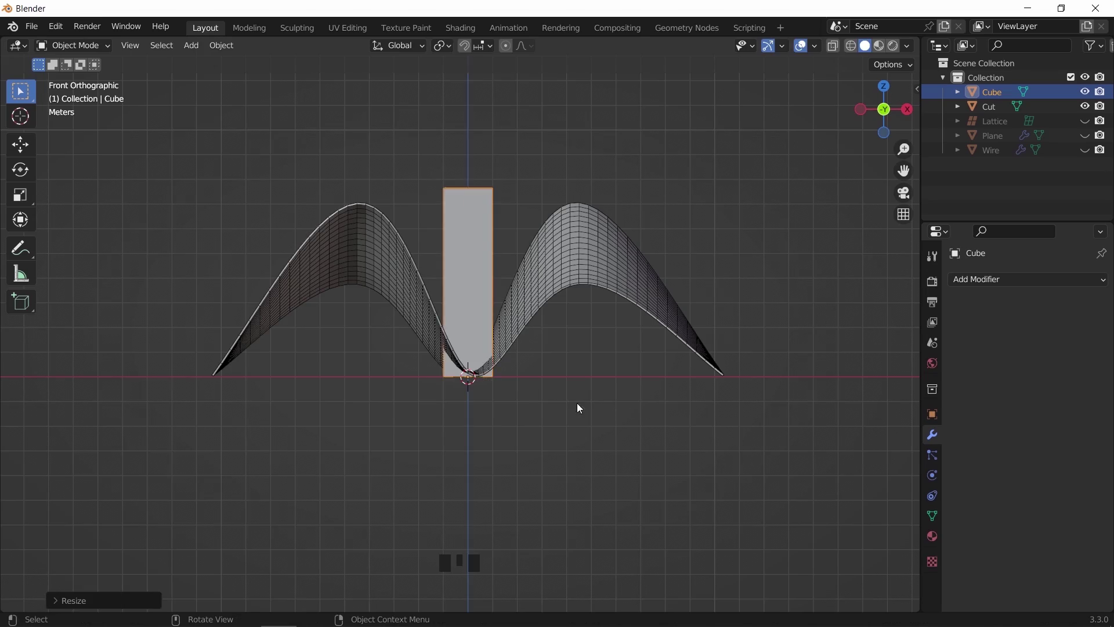
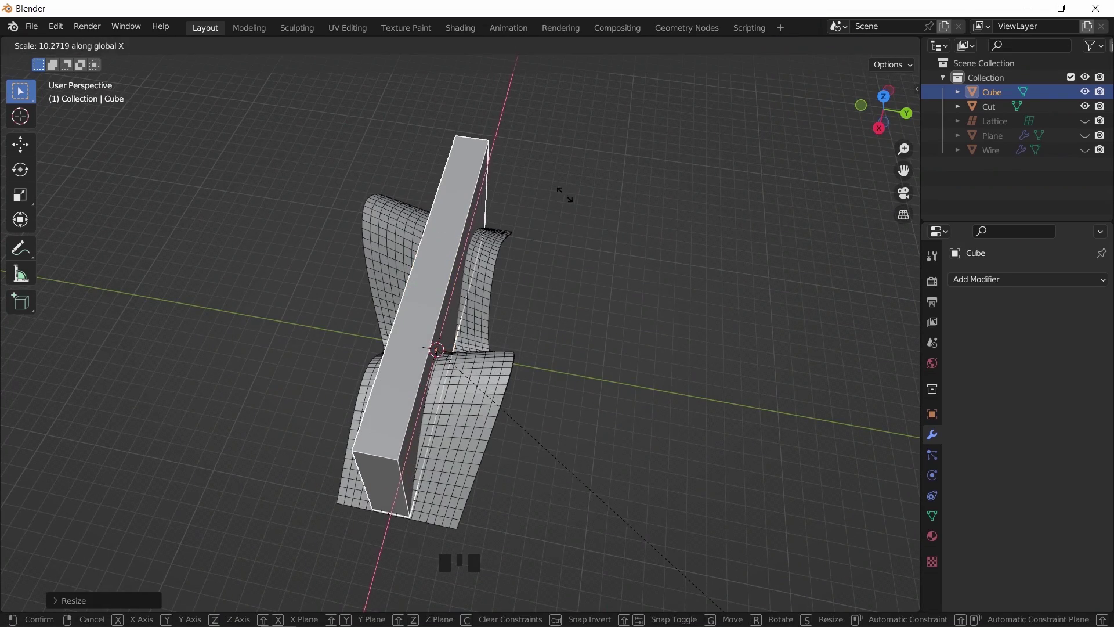
pyautogui.press('s')
pyautogui.press('Tab')
# Add vertical loop cuts to the box in Front view and bevel its edges
pyautogui.press('ctrl+r')
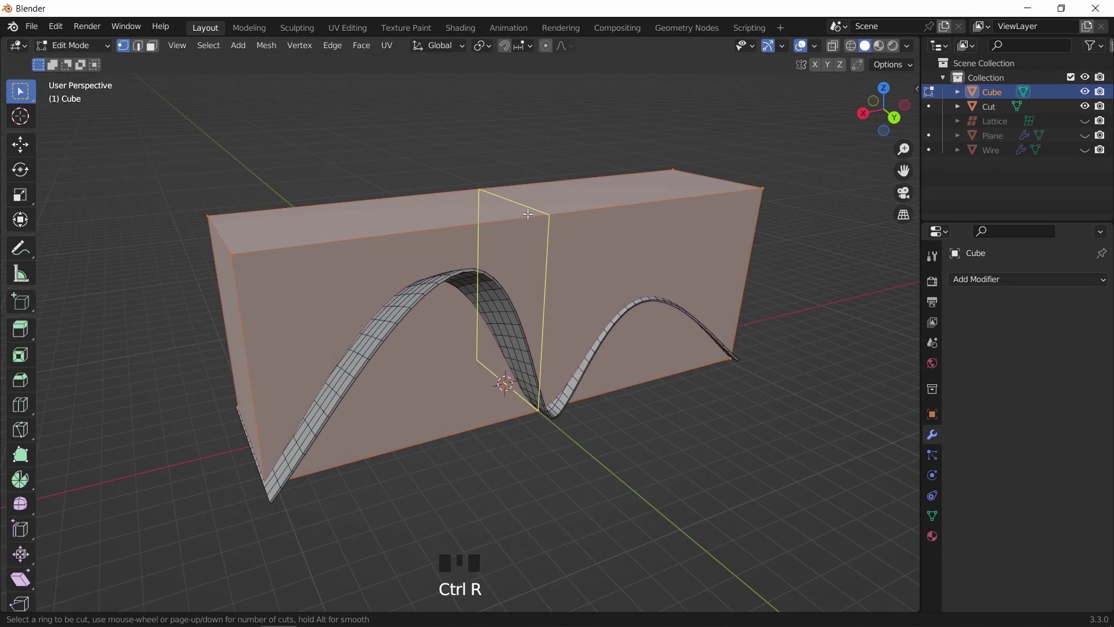
pyautogui.press('KP_1')
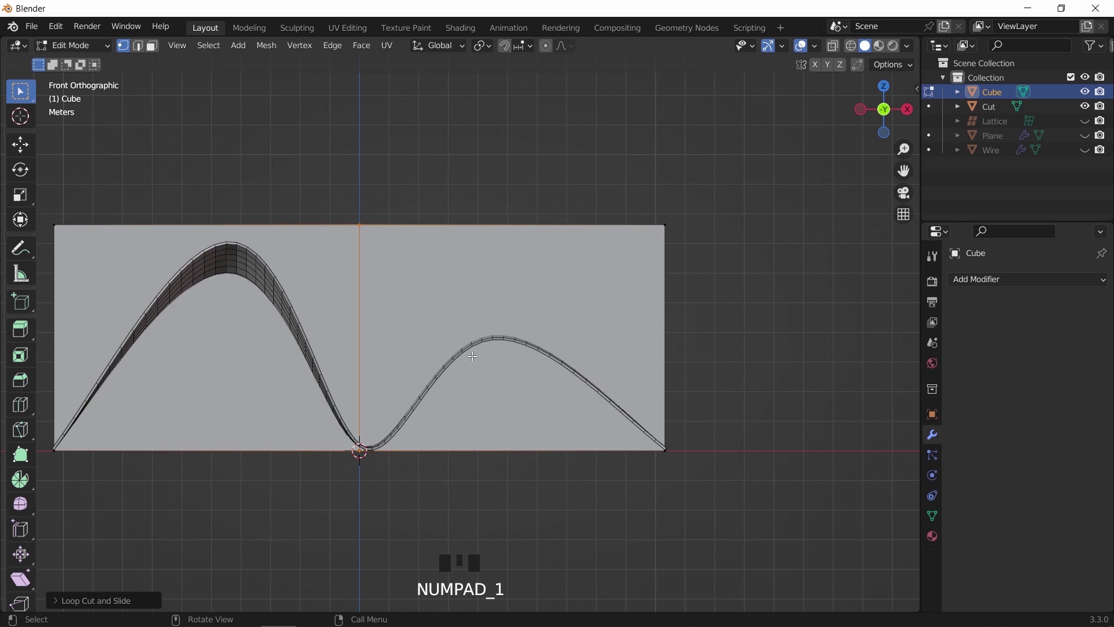
pyautogui.press('z')
pyautogui.scroll(-3)
pyautogui.press('ctrl+b')
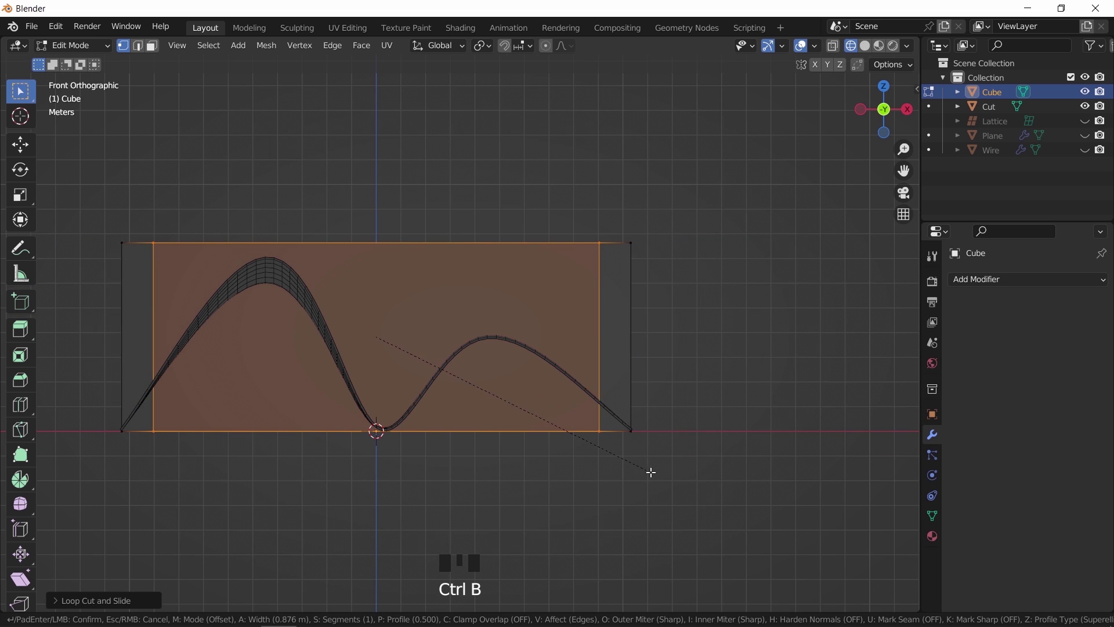
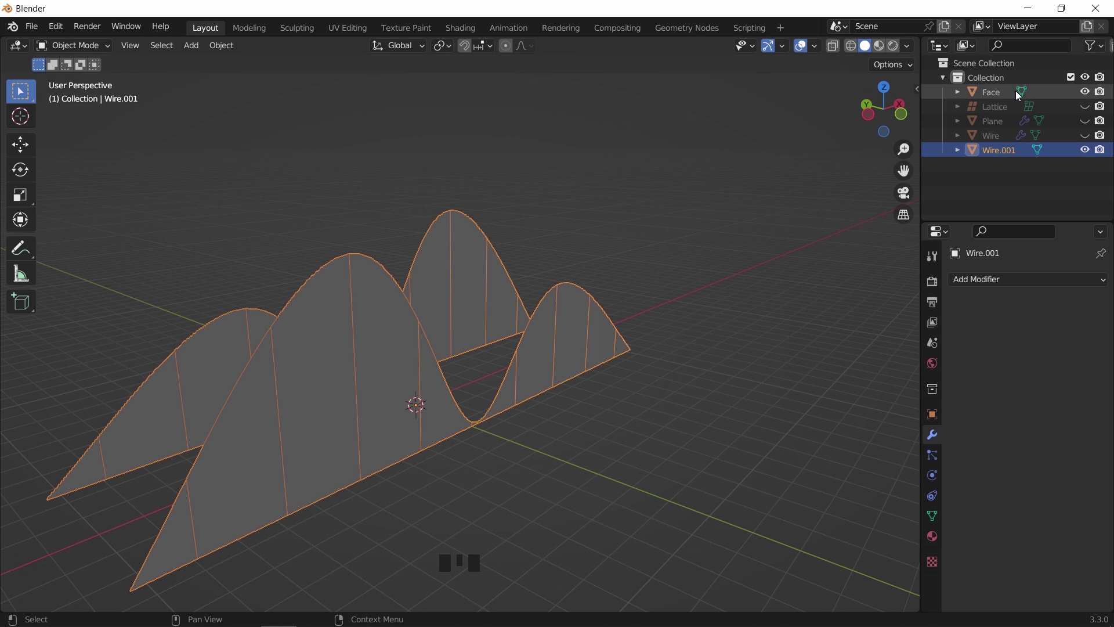
# Apply Wire.001's transforms and give it a 0.02 m Wireframe modifier with Offset 0
pyautogui.moveTo(1025, 284); pyautogui.dragTo(546, 412)
pyautogui.moveTo(646, 379); pyautogui.dragTo(614, 379)
pyautogui.scroll(3)
pyautogui.press('ctrl+a')
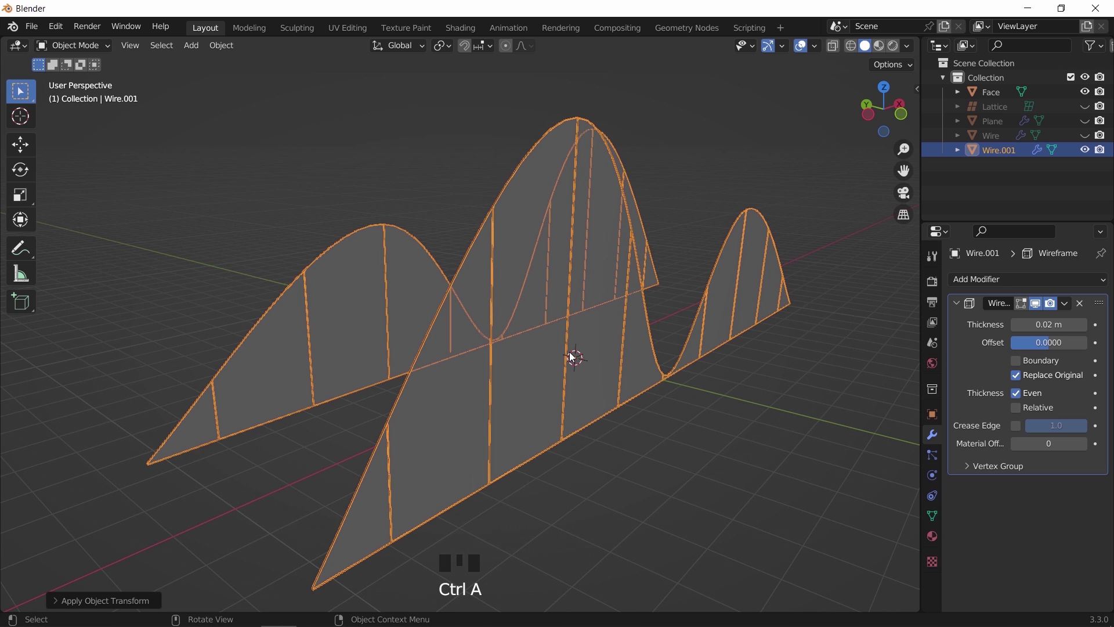